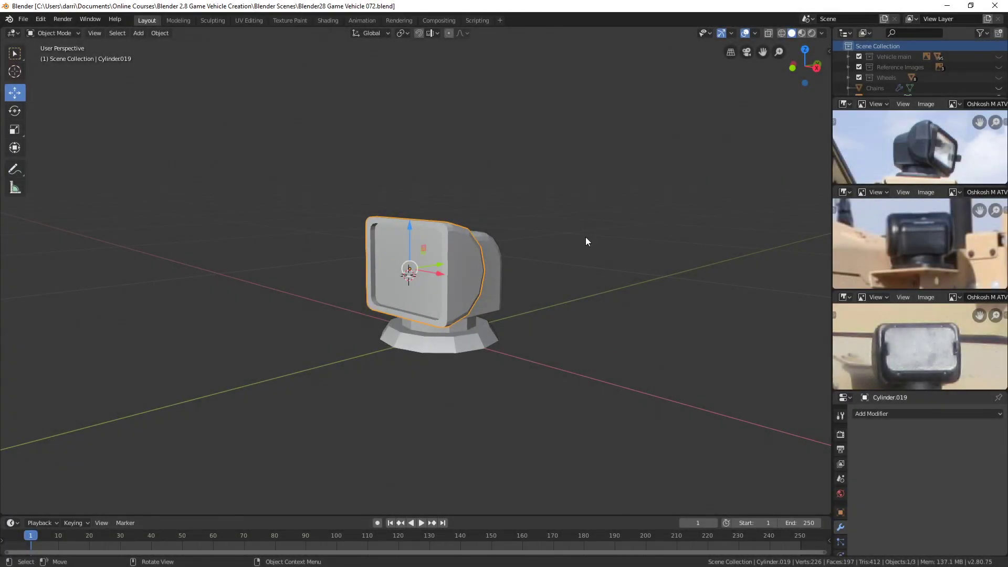
# Join the searchlight parts into one object with Ctrl+J and give it smooth shading
pyautogui.click(477, 347)
pyautogui.click(500, 299)
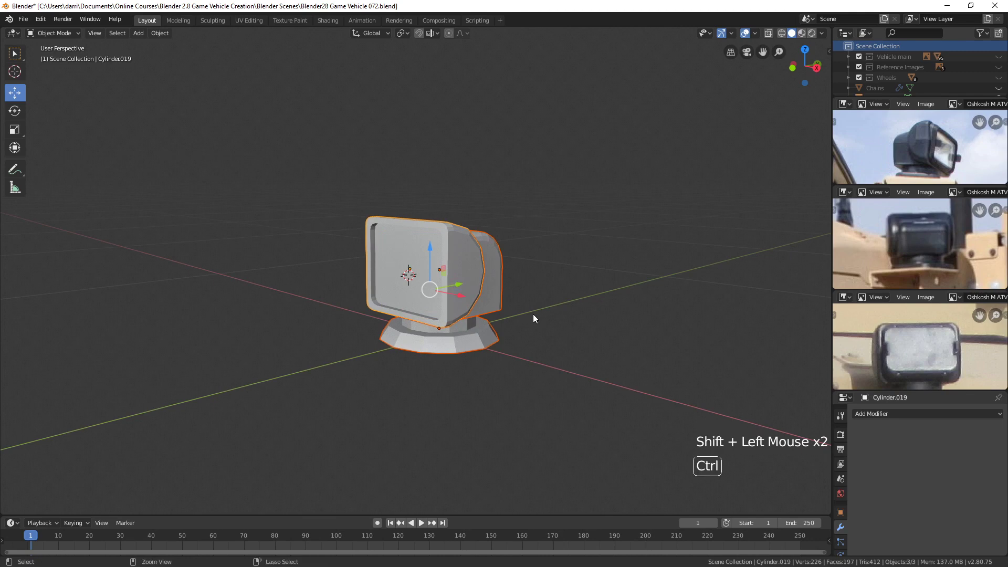
pyautogui.press('ctrl+j')
pyautogui.scroll(3)
pyautogui.middleClick(531, 381)
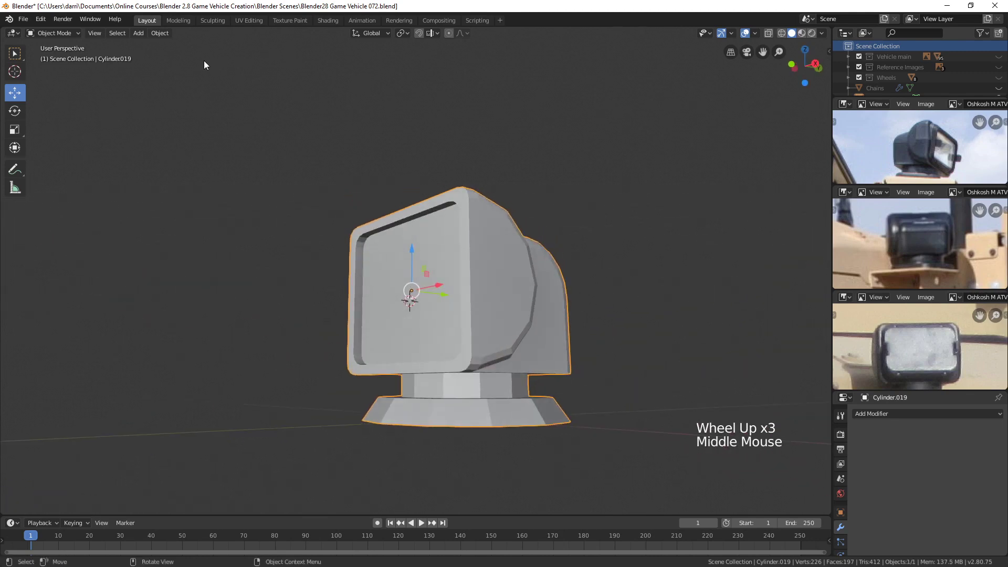
pyautogui.click(165, 38)
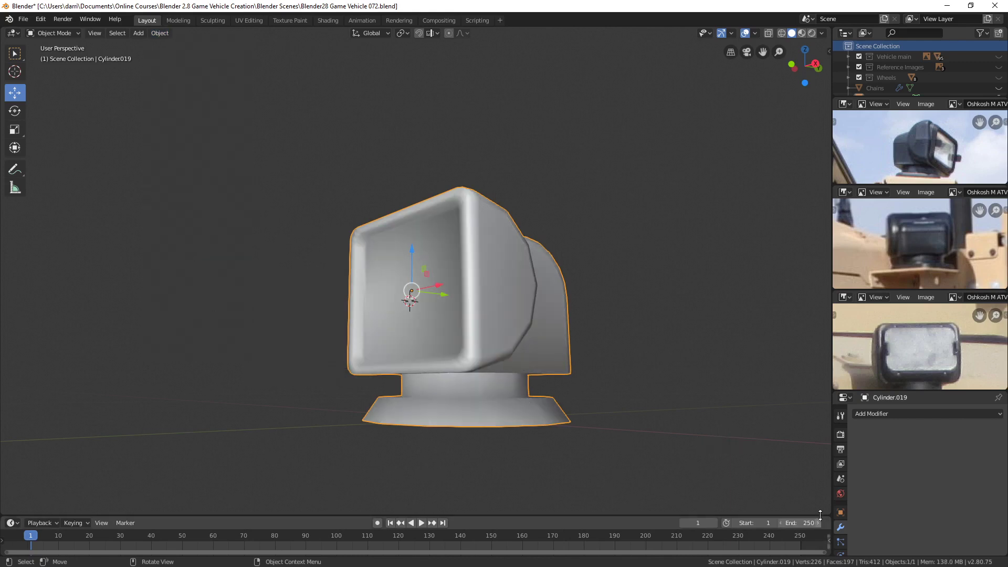
# Enable Auto Smooth under the mesh's Normals settings at about 37°
pyautogui.scroll(-3)
pyautogui.click(847, 514)
pyautogui.scroll(-3)
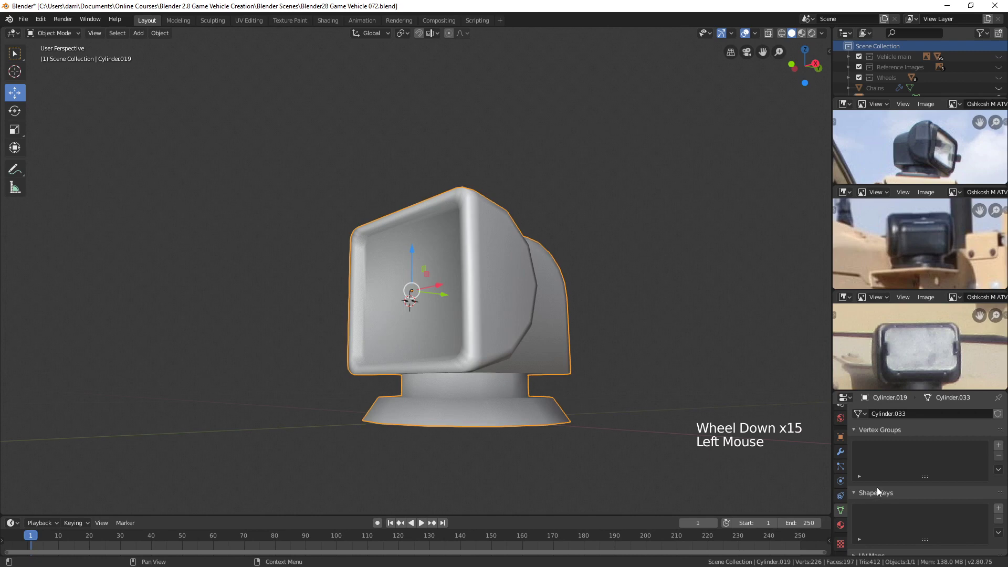
pyautogui.click(858, 434)
pyautogui.click(858, 444)
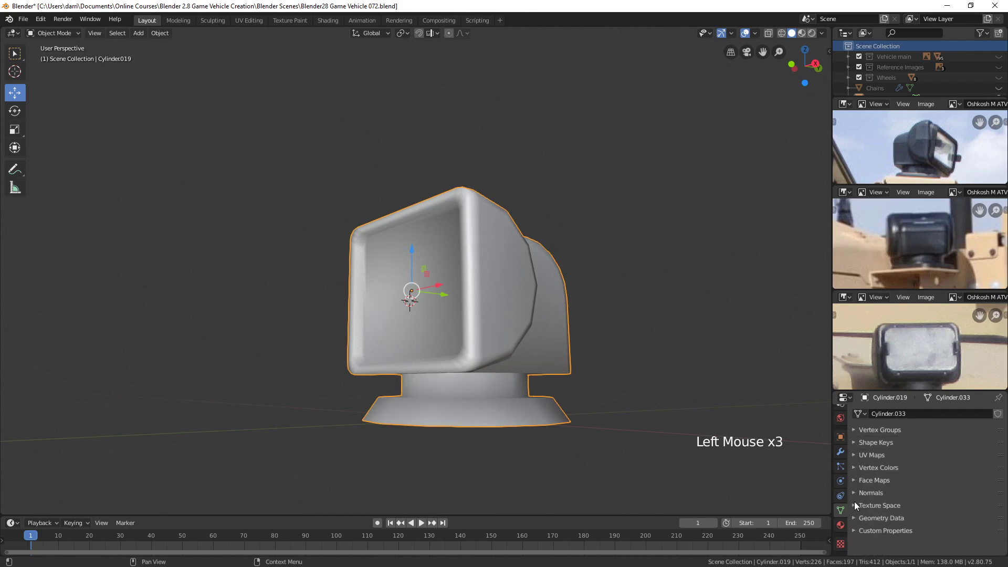
pyautogui.click(855, 495)
pyautogui.scroll(-3)
pyautogui.click(875, 497)
# Deselect the searchlight and orbit around it to inspect the smoothed shading
pyautogui.scroll(-3)
pyautogui.middleClick(641, 366)
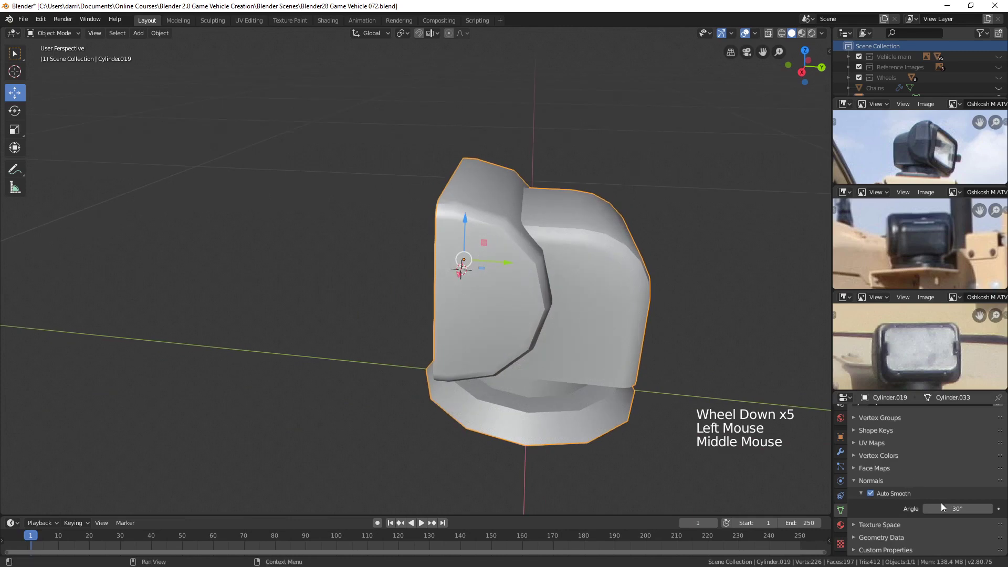
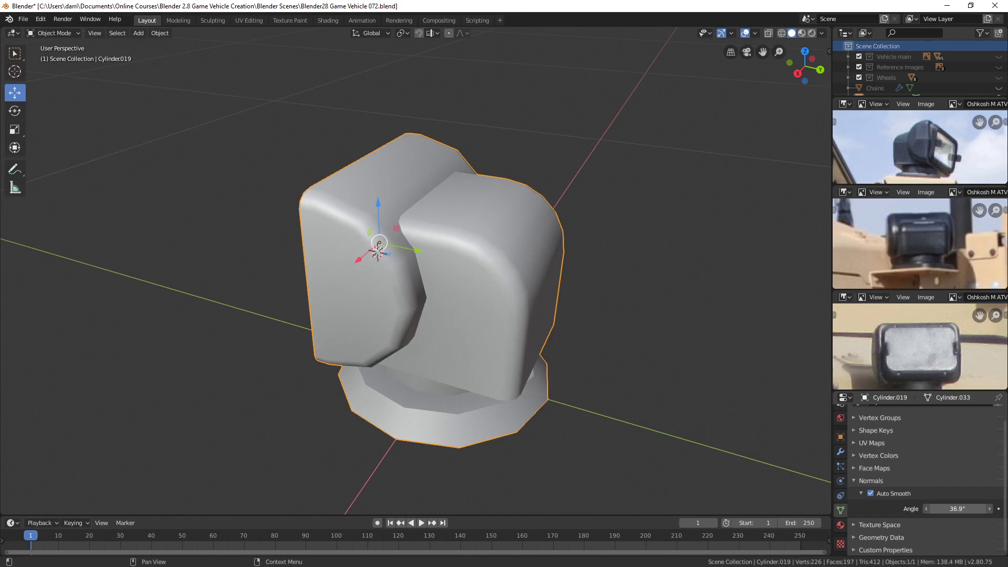
pyautogui.scroll(-3)
pyautogui.middleClick(425, 406)
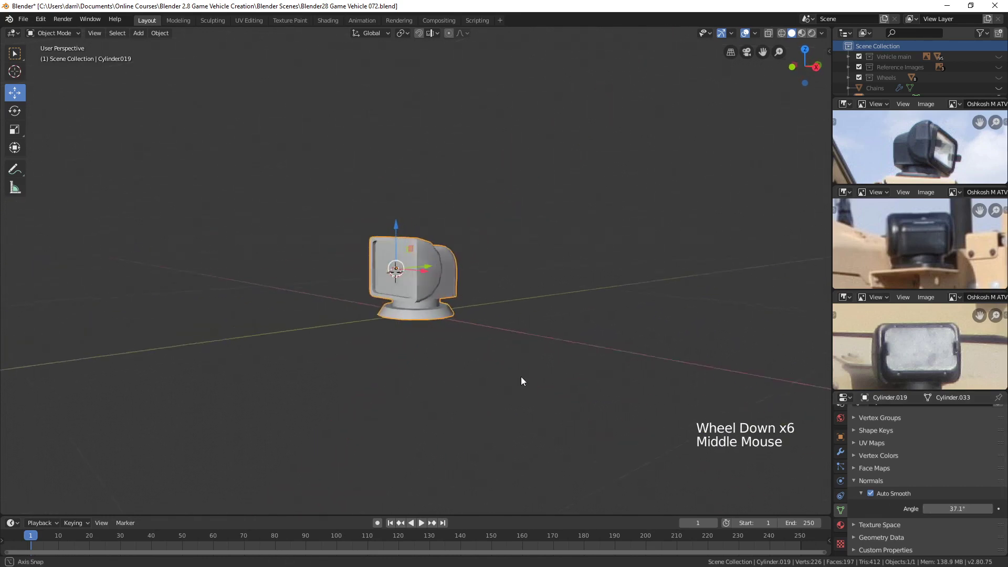
pyautogui.press('alt+a')
pyautogui.scroll(-3)
pyautogui.middleClick(433, 342)
pyautogui.scroll(3)
pyautogui.middleClick(450, 356)
pyautogui.scroll(3)
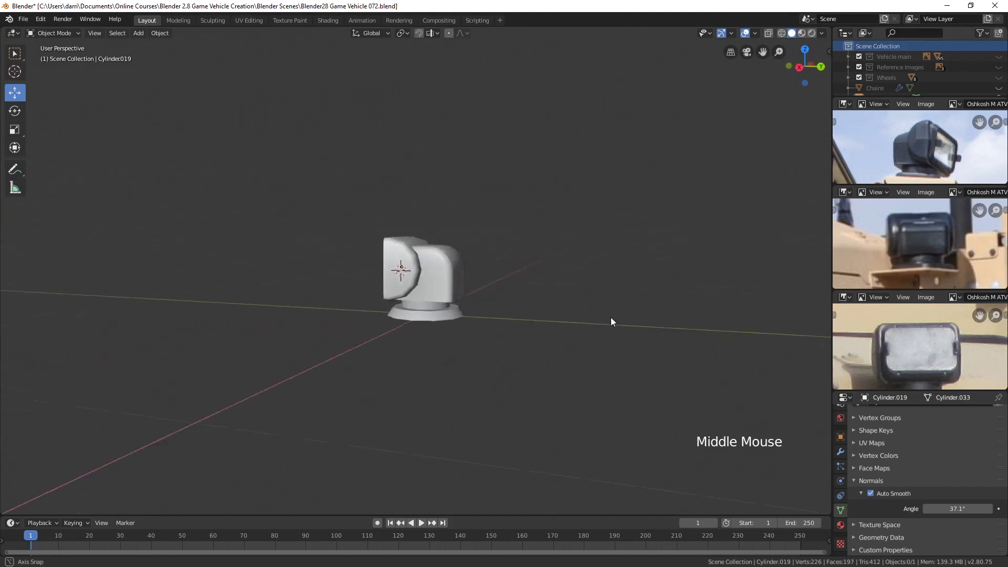
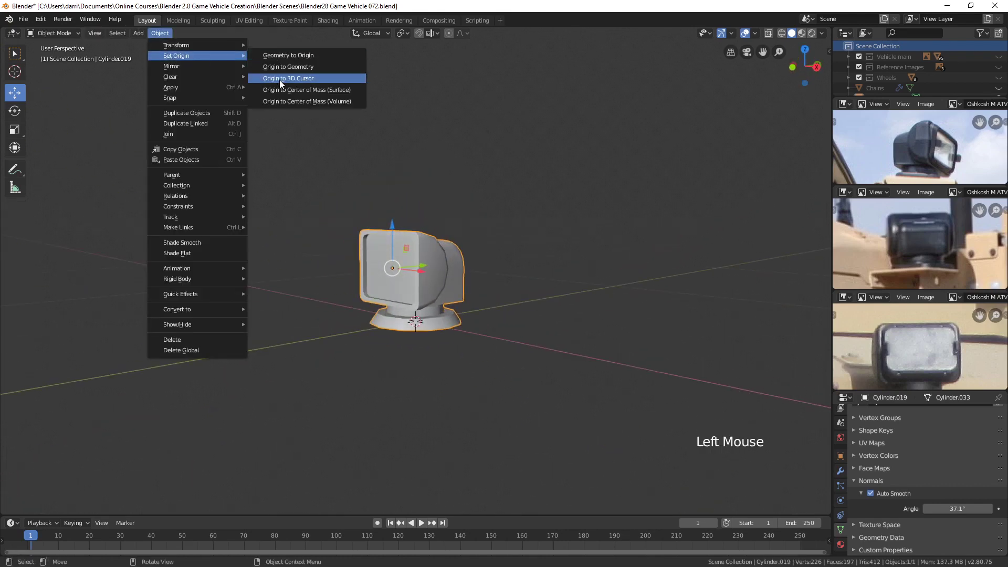
# Orbit the view around the searchlight to check its base
pyautogui.scroll(-3)
pyautogui.middleClick(491, 378)
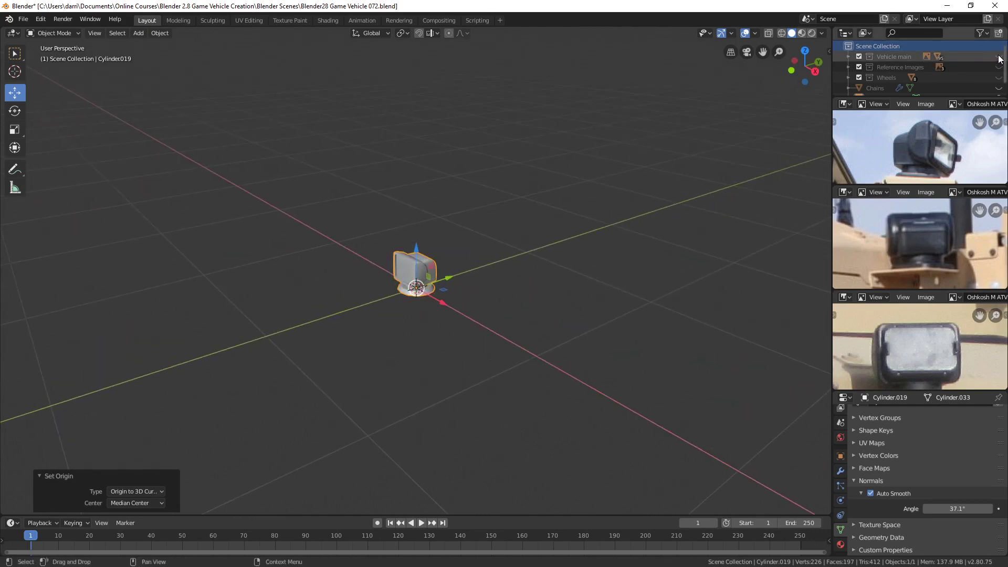
# Show the vehicle collections again and bring the mounting bracket into view
pyautogui.click(1002, 59)
pyautogui.click(1002, 69)
pyautogui.click(1002, 81)
pyautogui.middleClick(594, 210)
pyautogui.scroll(3)
pyautogui.middleClick(521, 272)
pyautogui.middleClick(502, 302)
pyautogui.middleClick(459, 333)
# Place the 3D cursor on the bracket's top face via Edit Mode
pyautogui.click(456, 269)
pyautogui.press('Tab')
pyautogui.scroll(3)
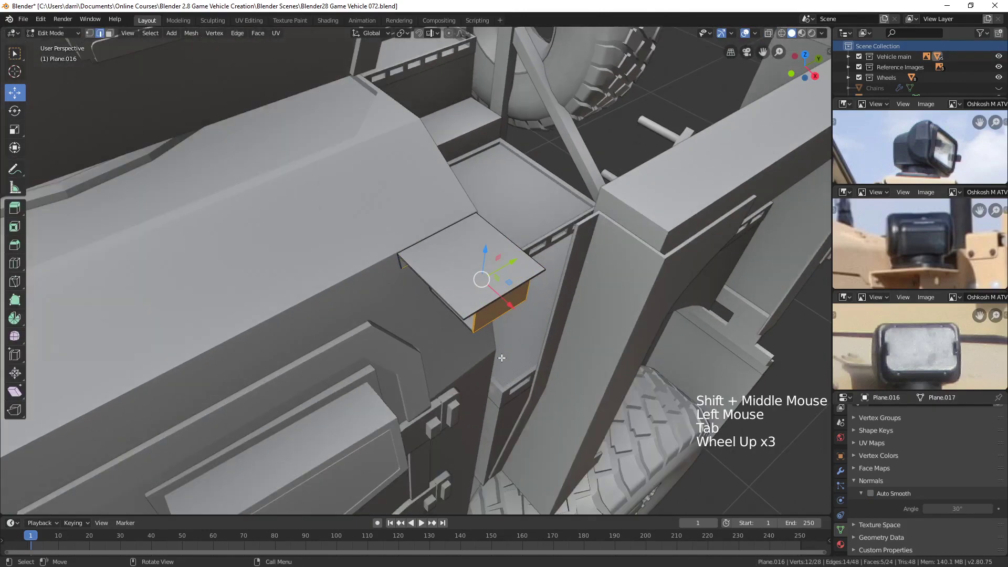
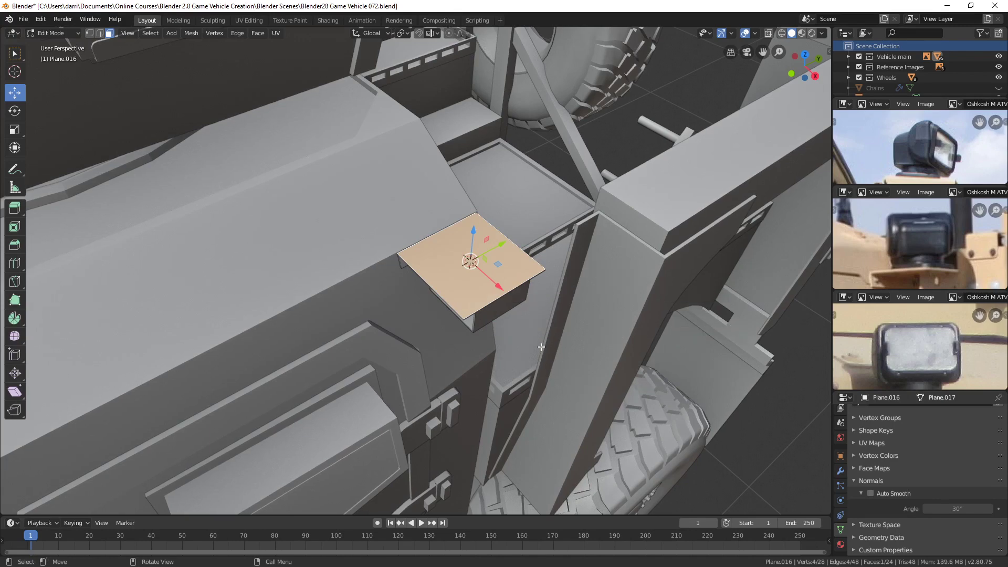
pyautogui.press('Tab')
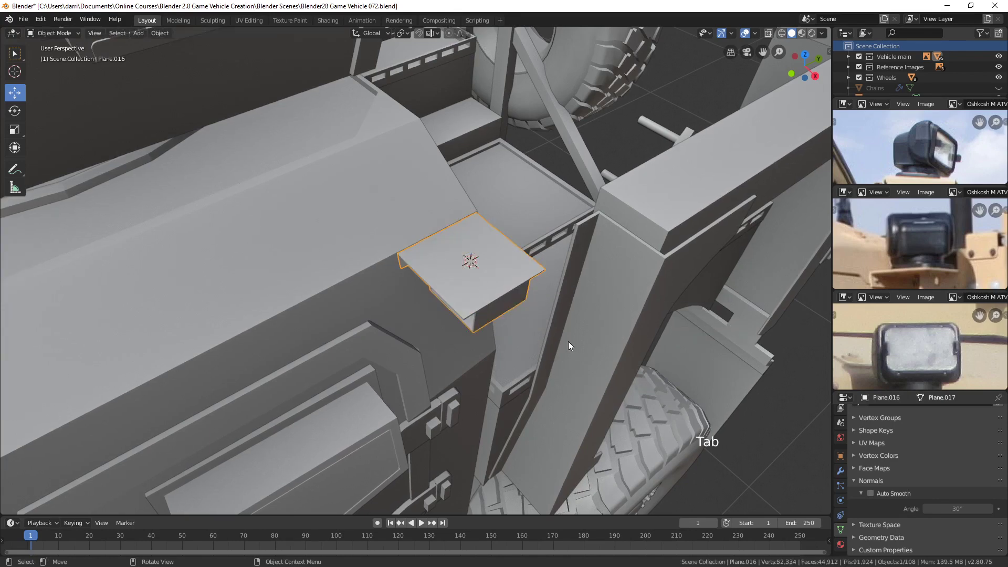
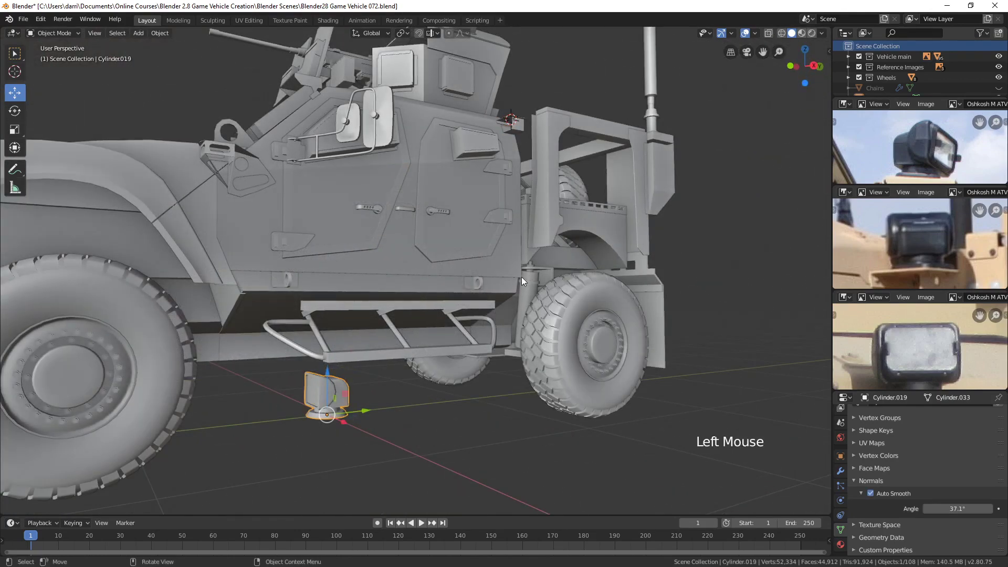
pyautogui.middleClick(524, 277)
pyautogui.scroll(3)
pyautogui.middleClick(593, 179)
pyautogui.scroll(3)
# Snap the searchlight to the cursor on the bracket and scale it to about 0.52
pyautogui.press('shift+s')
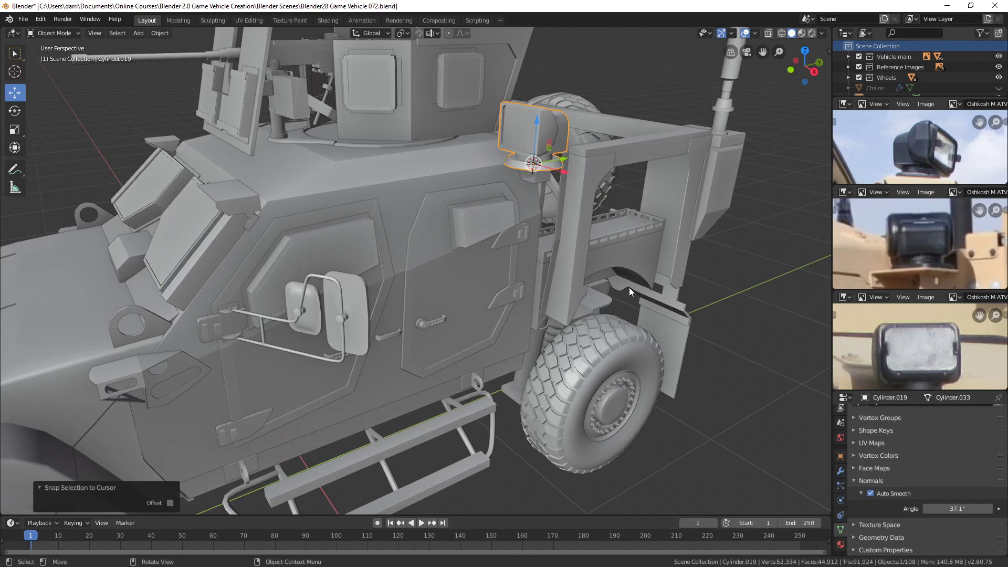
pyautogui.press('KP_Decimal')
pyautogui.scroll(-3)
pyautogui.press('s')
pyautogui.scroll(-3)
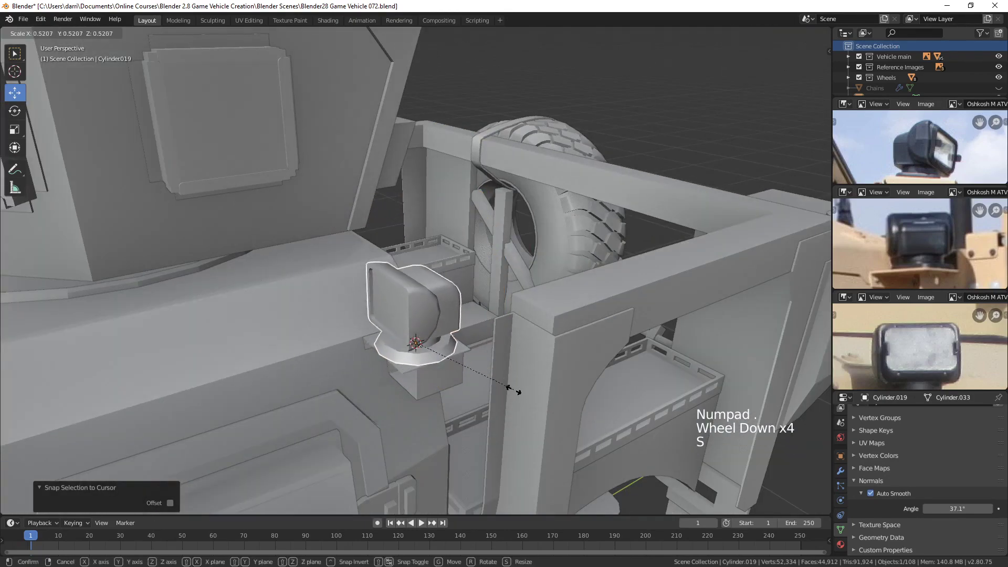
pyautogui.scroll(-3)
pyautogui.middleClick(441, 394)
# Join the two reference image areas and enlarge the searchlight by about 1.1
pyautogui.press('alt+a')
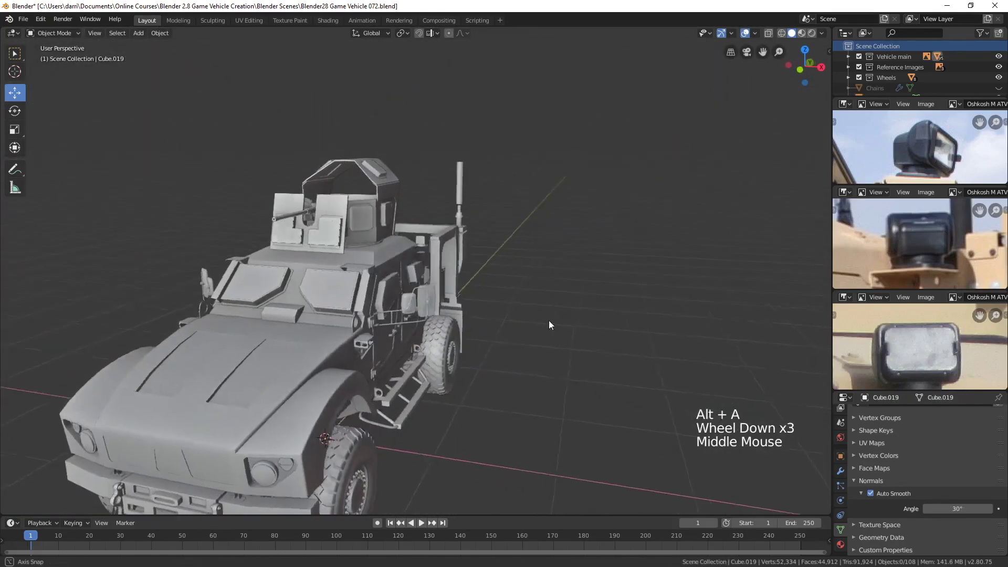
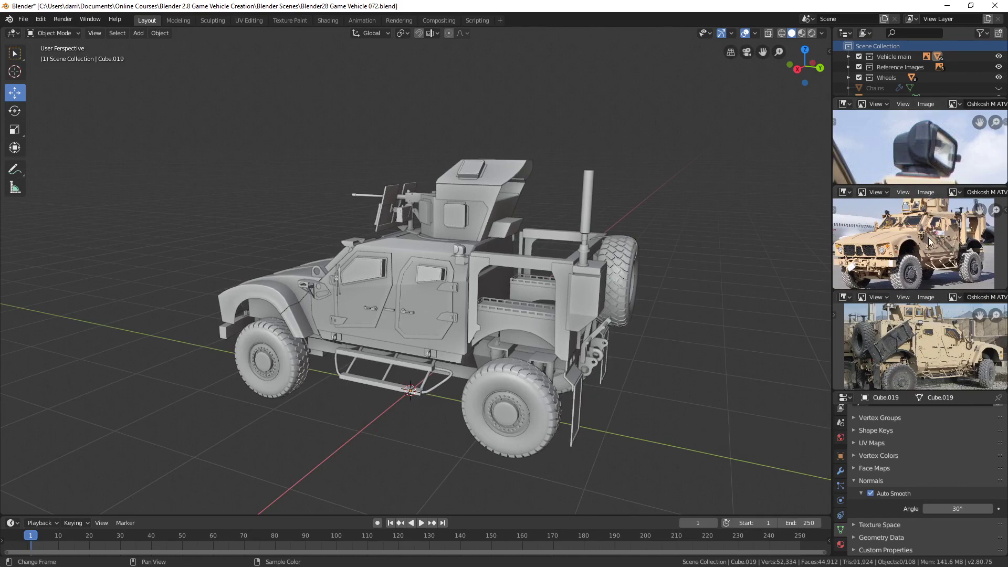
pyautogui.rightClick(940, 188)
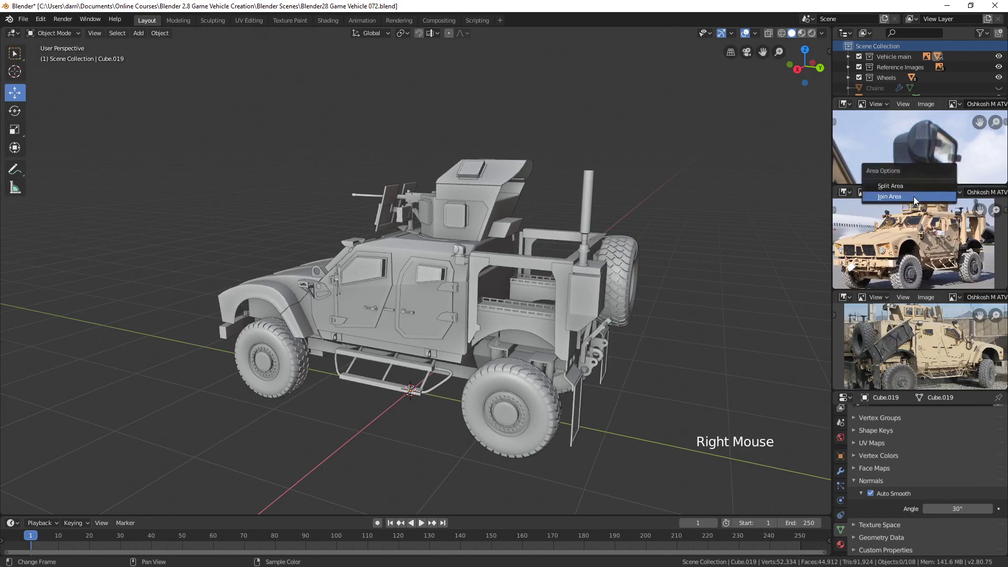
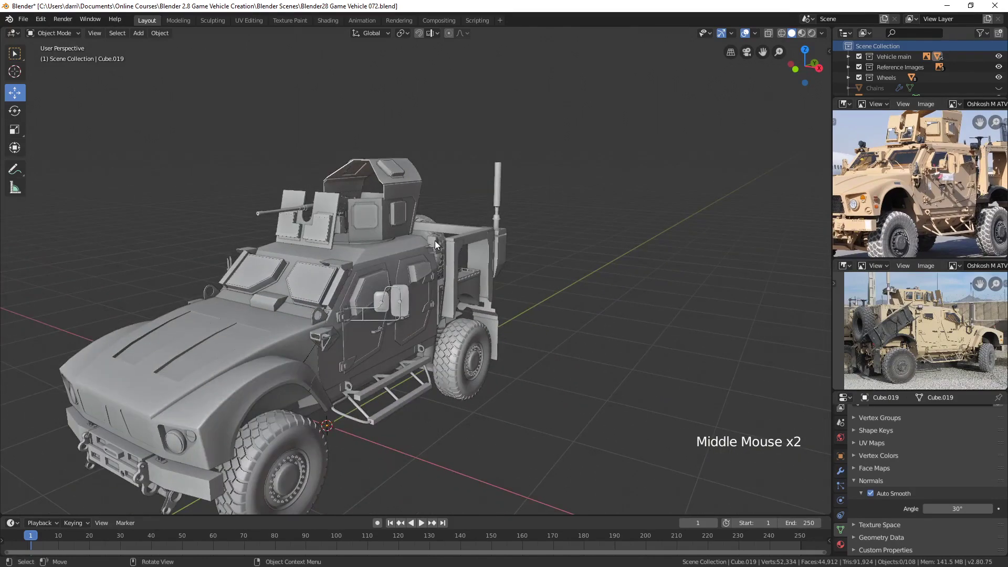
pyautogui.click(438, 245)
pyautogui.press('KP_Decimal')
pyautogui.middleClick(560, 317)
pyautogui.scroll(-3)
pyautogui.scroll(-3)
pyautogui.press('s')
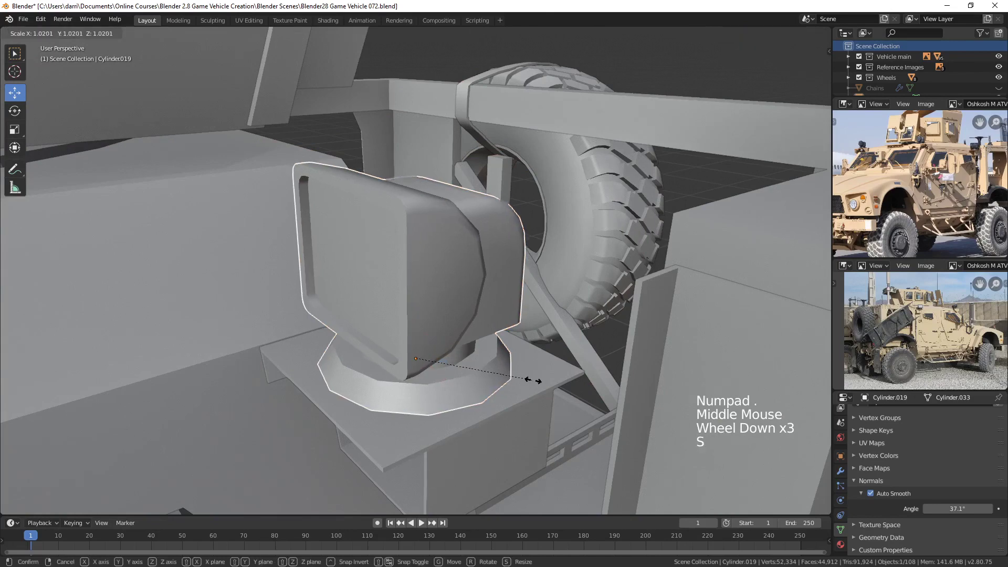
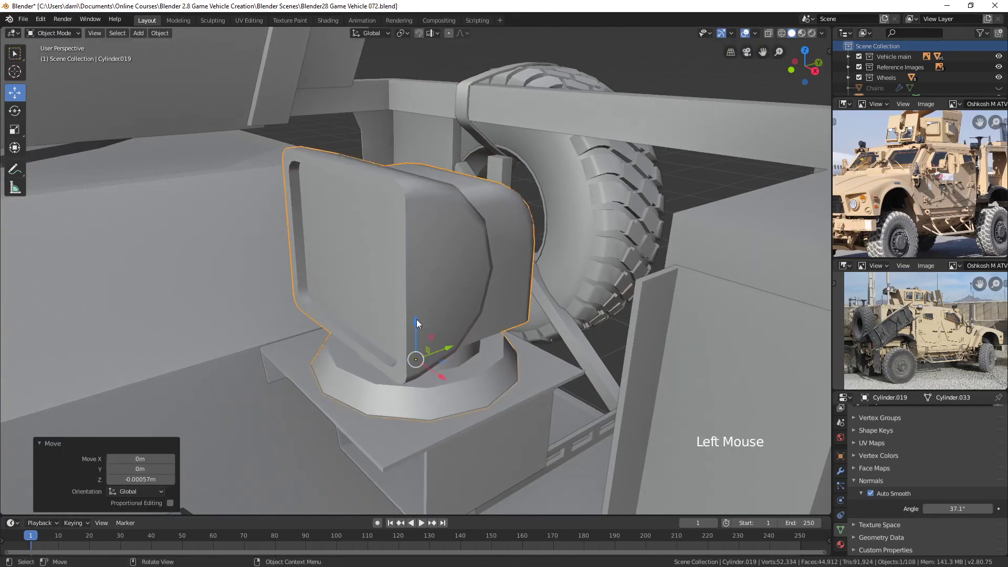
# Orbit around the vehicle and reselect the searchlight to check its placement on the bracket
pyautogui.press('alt+a')
pyautogui.scroll(-3)
pyautogui.middleClick(465, 372)
pyautogui.scroll(-3)
pyautogui.scroll(-3)
pyautogui.middleClick(519, 358)
pyautogui.scroll(3)
pyautogui.middleClick(526, 337)
pyautogui.middleClick(544, 343)
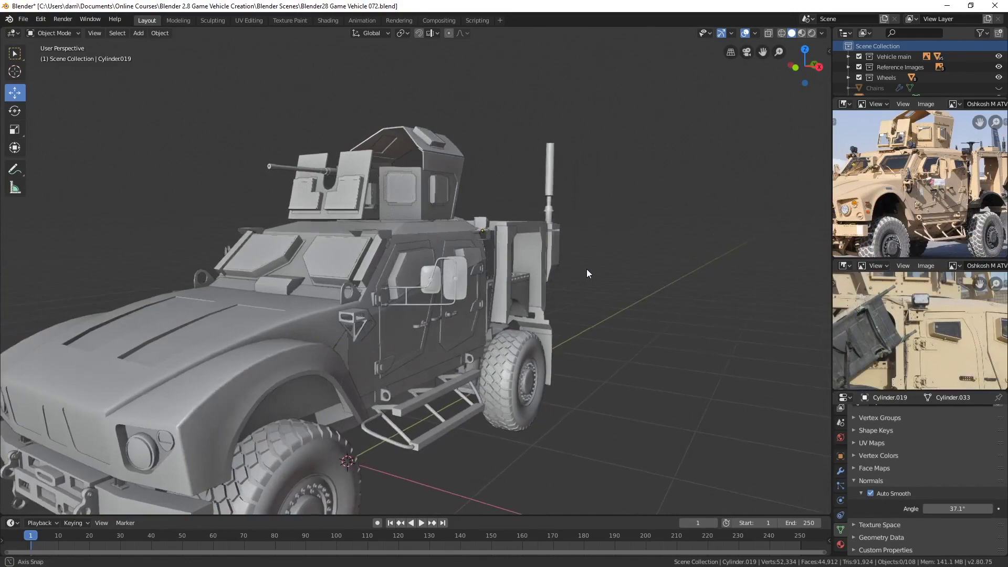
pyautogui.scroll(3)
pyautogui.scroll(3)
pyautogui.middleClick(630, 230)
pyautogui.click(501, 254)
pyautogui.scroll(3)
pyautogui.middleClick(540, 267)
pyautogui.scroll(3)
pyautogui.middleClick(949, 301)
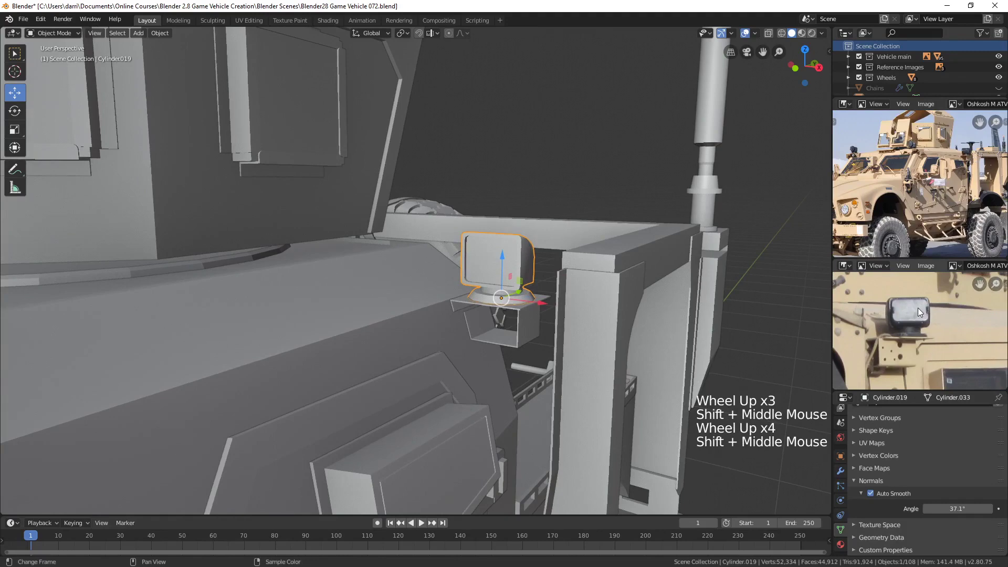
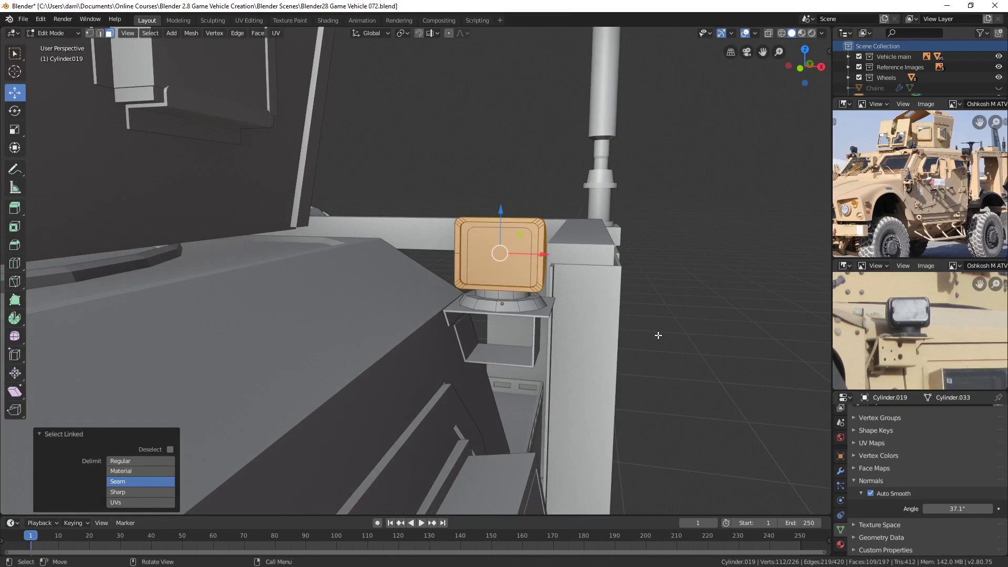
# Scale the searchlight head about 1.1 wider on X, flatten it slightly on Z, and return to Object Mode
pyautogui.press('s')
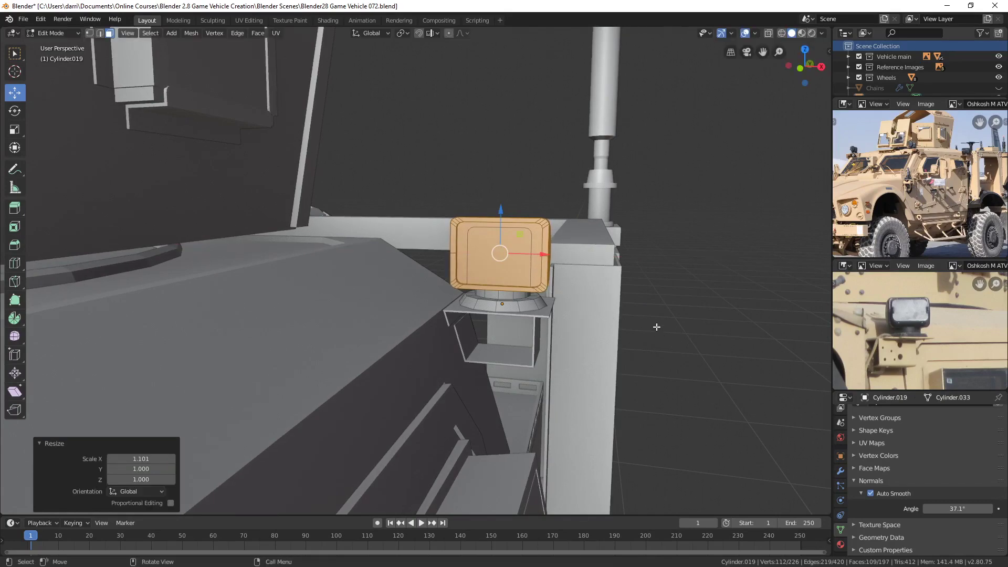
pyautogui.press('s')
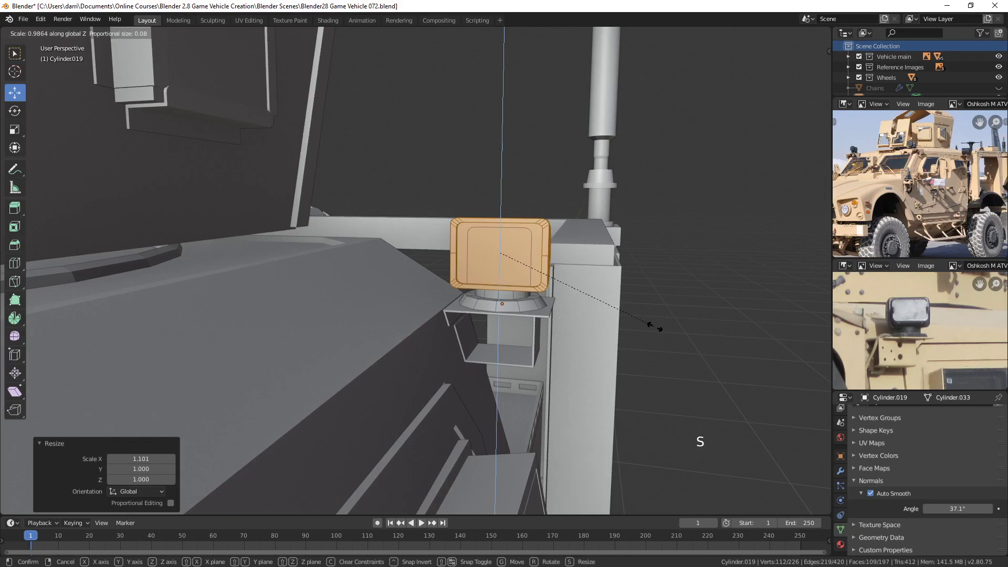
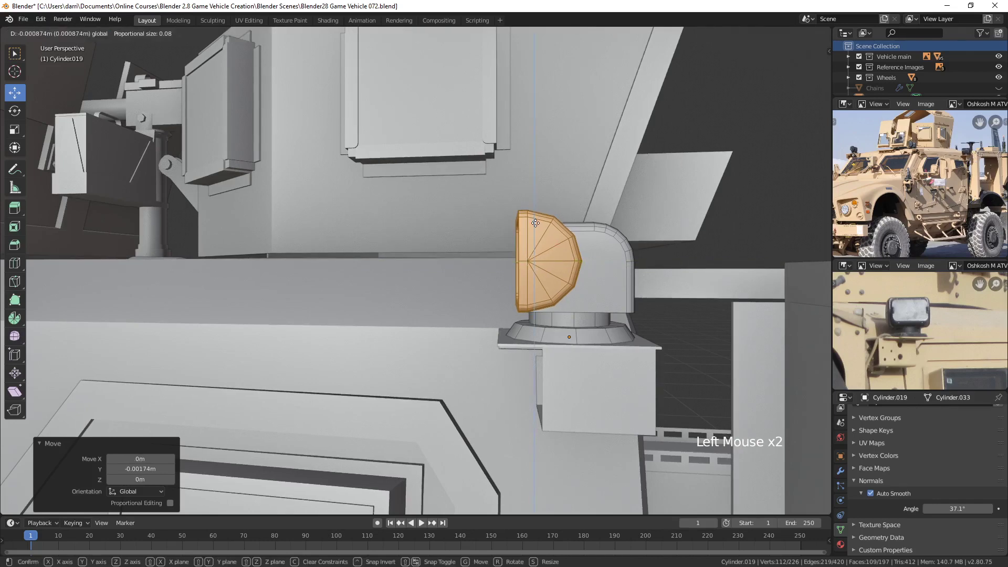
pyautogui.scroll(-3)
pyautogui.scroll(-3)
pyautogui.press('alt+a')
pyautogui.press('Tab')
pyautogui.press('alt+a')
# Orbit the vehicle from several sides to inspect the fitted searchlight
pyautogui.scroll(-3)
pyautogui.middleClick(477, 313)
pyautogui.scroll(-3)
pyautogui.middleClick(459, 325)
pyautogui.scroll(3)
pyautogui.middleClick(691, 300)
pyautogui.middleClick(767, 222)
pyautogui.middleClick(637, 278)
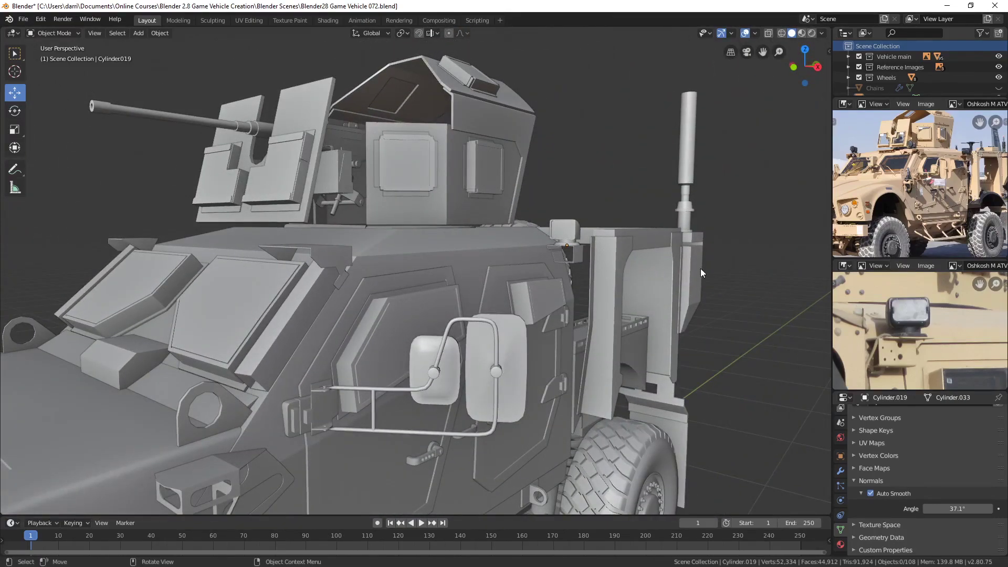
pyautogui.scroll(-3)
pyautogui.scroll(-3)
pyautogui.middleClick(521, 329)
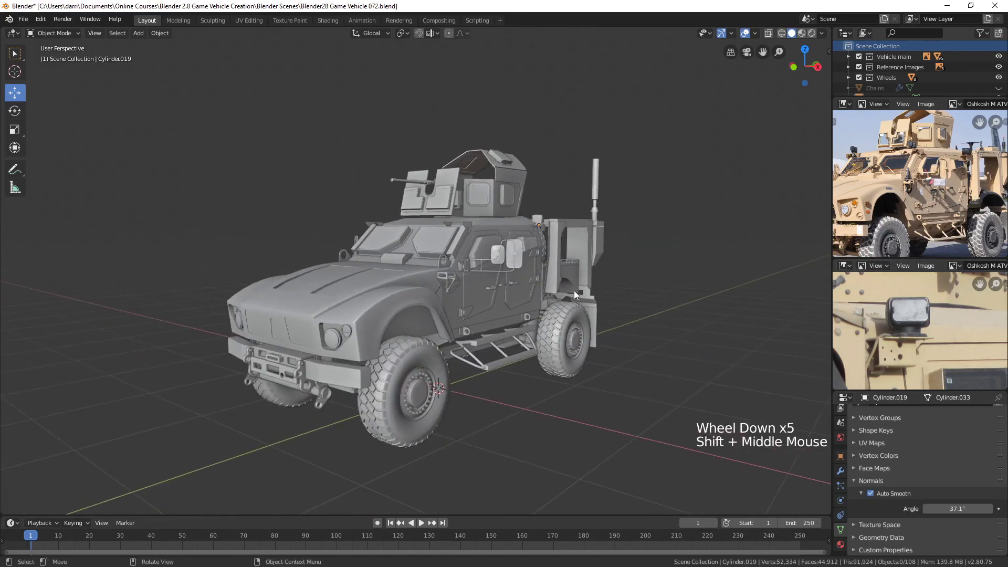
# In top view, duplicate the searchlight across X to the opposite side of the cab
pyautogui.click(544, 219)
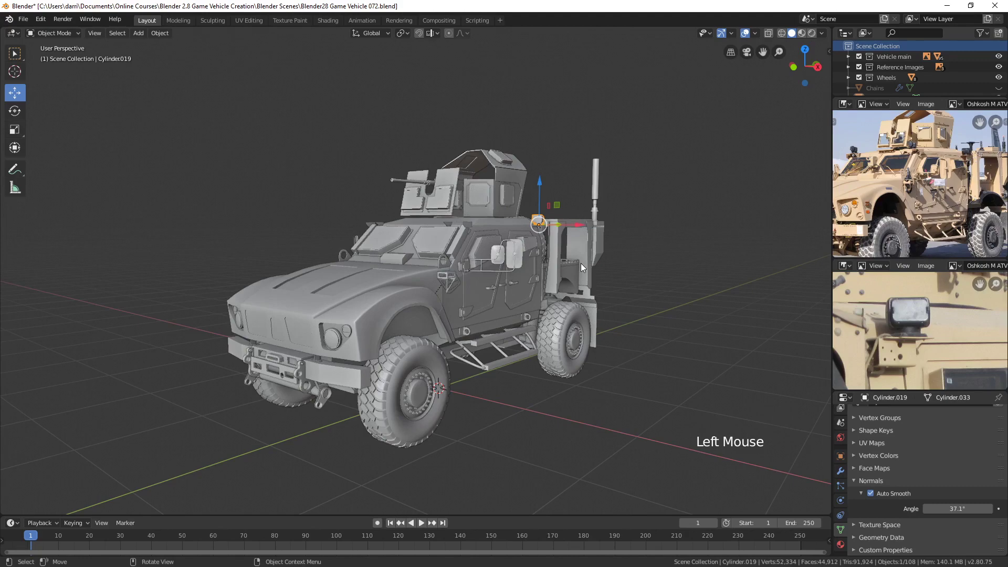
pyautogui.press('KP_7')
pyautogui.scroll(3)
pyautogui.middleClick(622, 245)
pyautogui.scroll(3)
pyautogui.middleClick(647, 287)
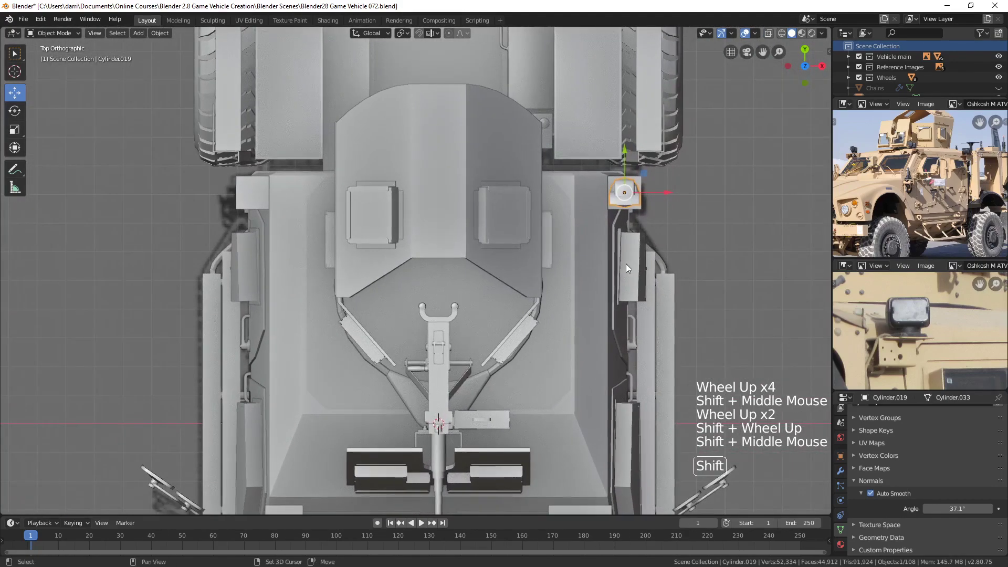
pyautogui.press('shift+d')
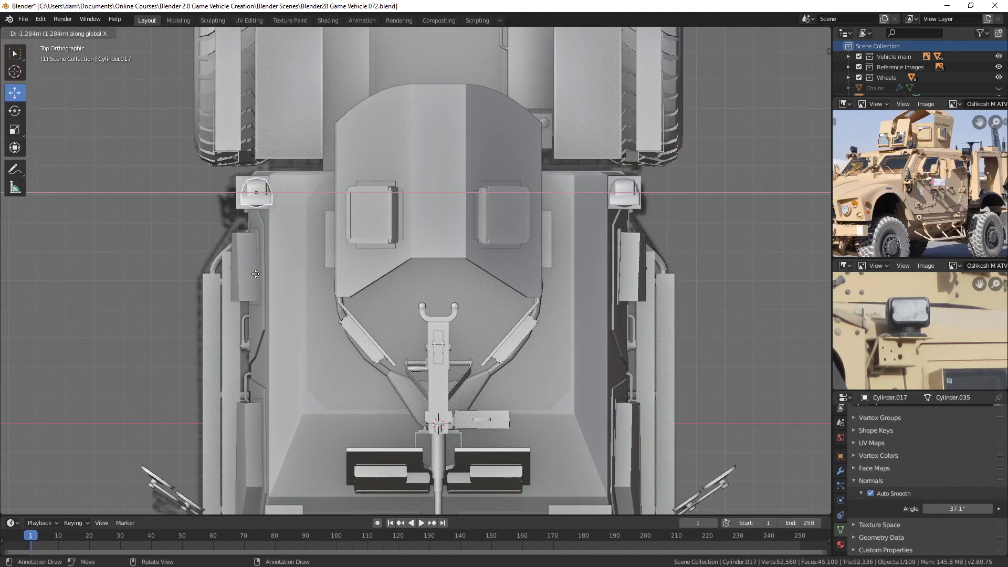
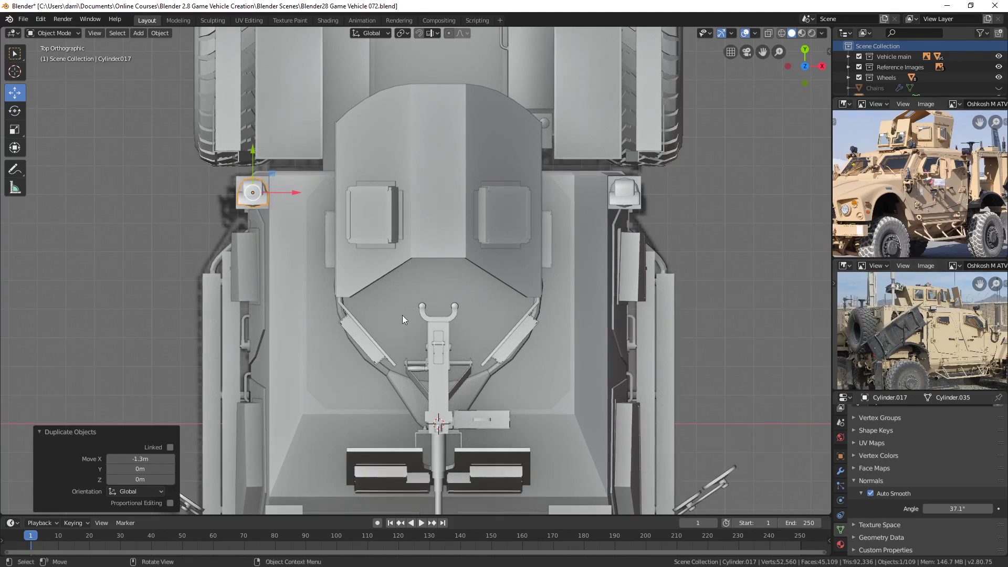
# Duplicate the searchlight again along Y for a rear copy and inspect it
pyautogui.scroll(-3)
pyautogui.middleClick(526, 327)
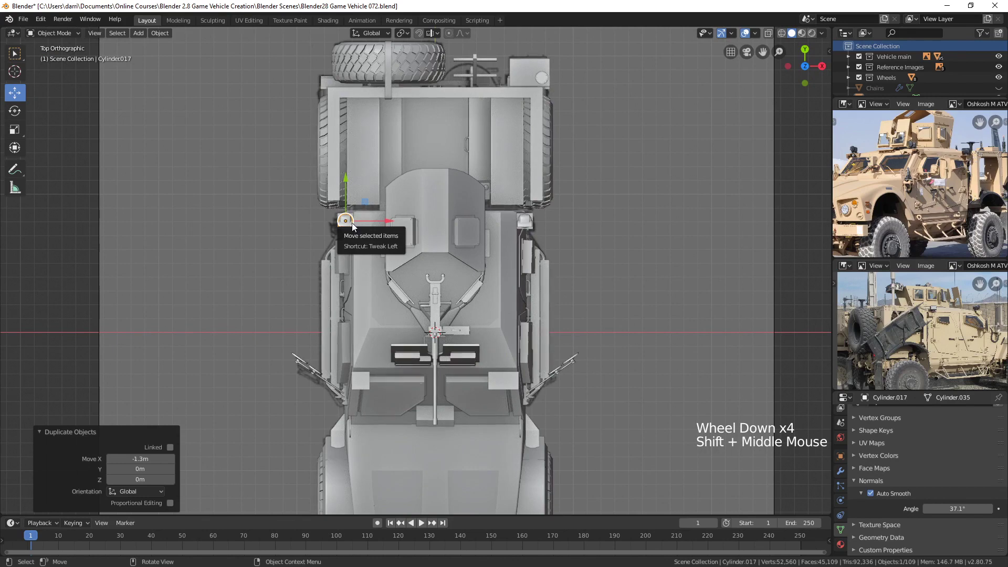
pyautogui.press('shift+d')
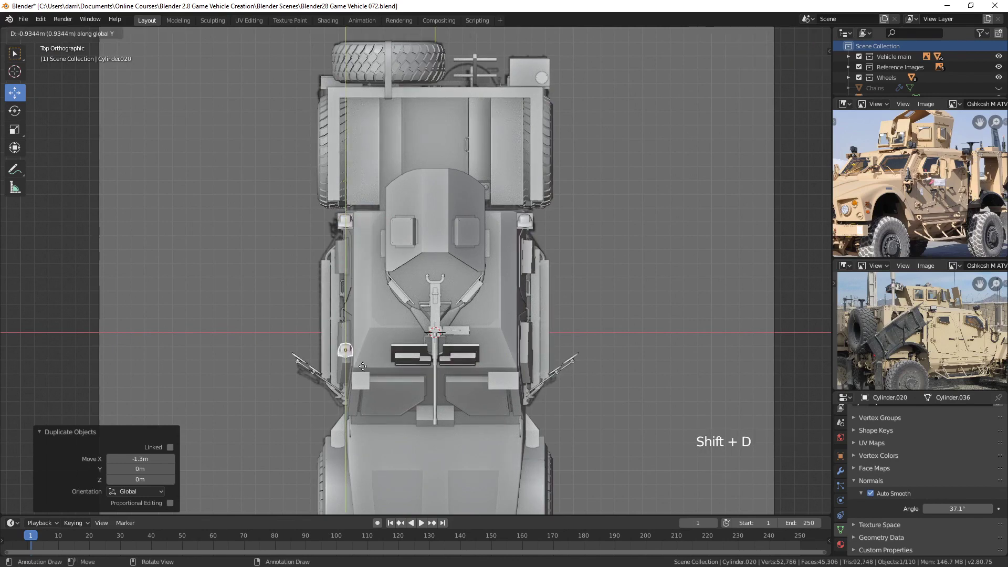
pyautogui.press('KP_Decimal')
pyautogui.scroll(-3)
pyautogui.middleClick(555, 287)
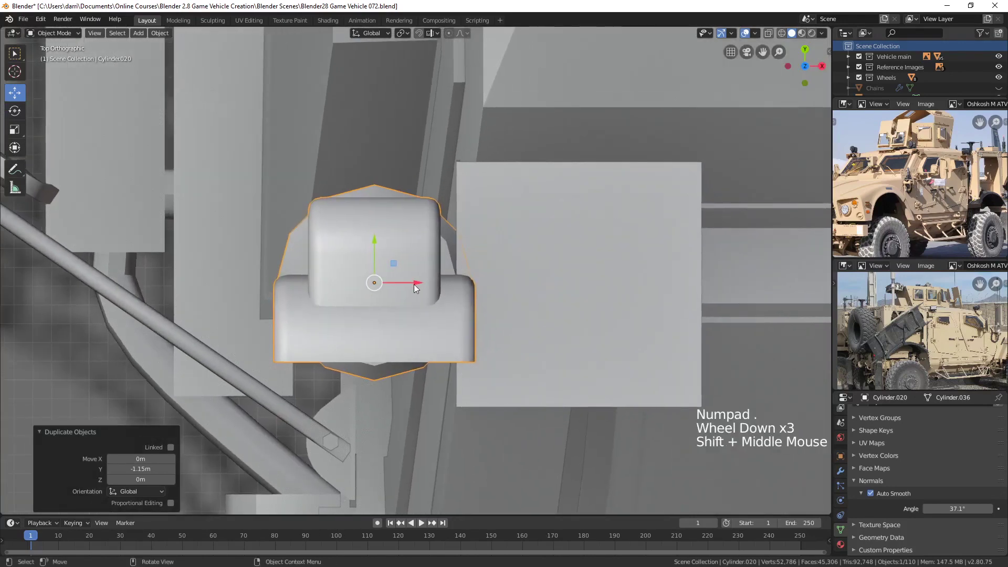
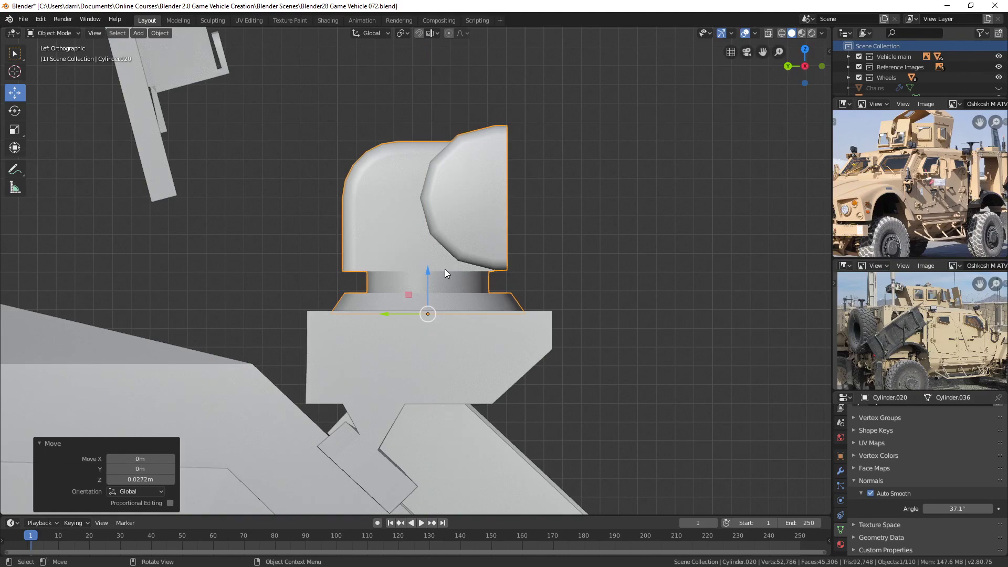
# Duplicate the rear searchlight across X to the other side and nudge it into alignment with the reference
pyautogui.press('KP_7')
pyautogui.scroll(-3)
pyautogui.middleClick(555, 277)
pyautogui.press('shift+d')
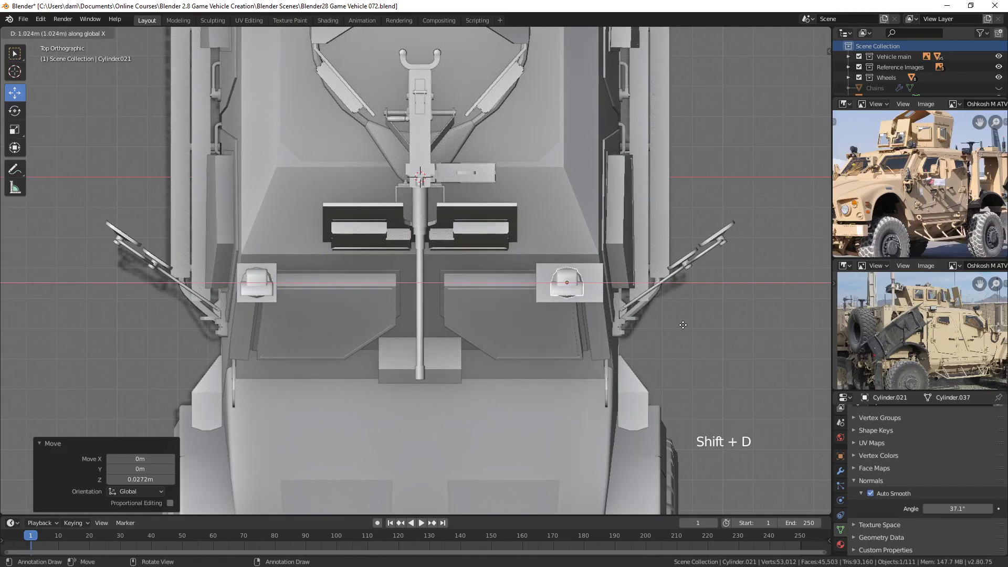
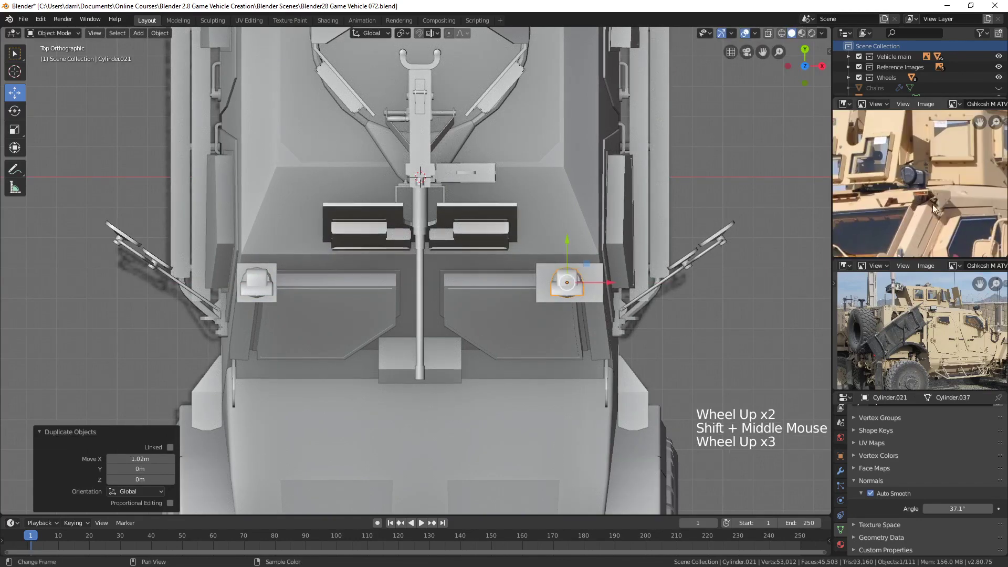
pyautogui.middleClick(927, 207)
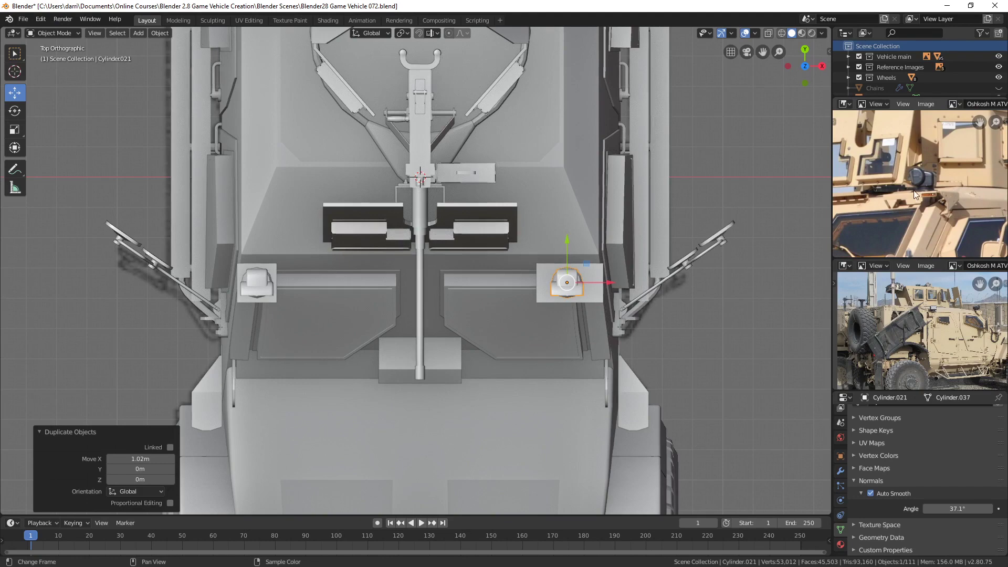
pyautogui.click(611, 283)
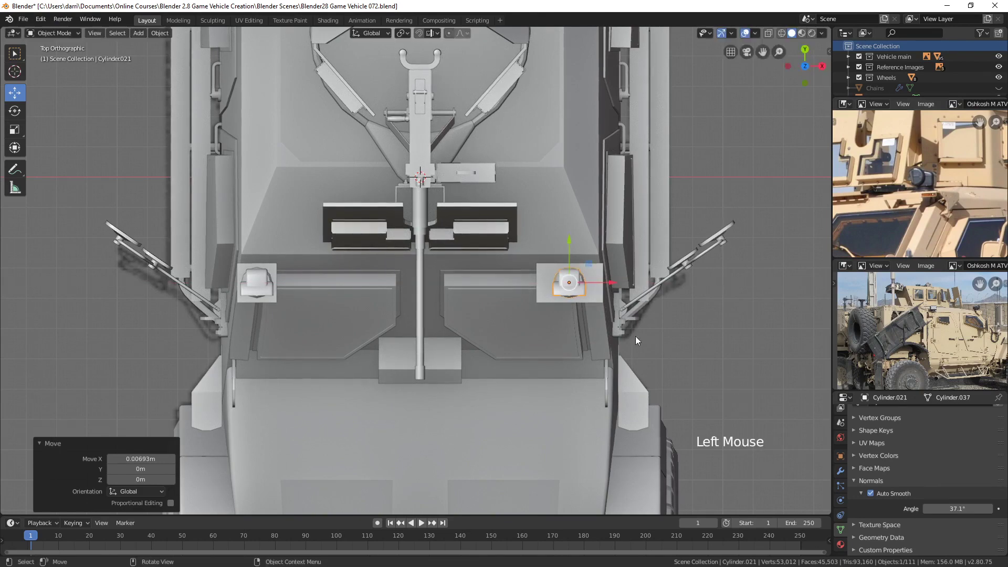
# Rotate the two rear searchlights about Z so each aims outward
pyautogui.scroll(-3)
pyautogui.scroll(-3)
pyautogui.middleClick(659, 298)
pyautogui.press('r')
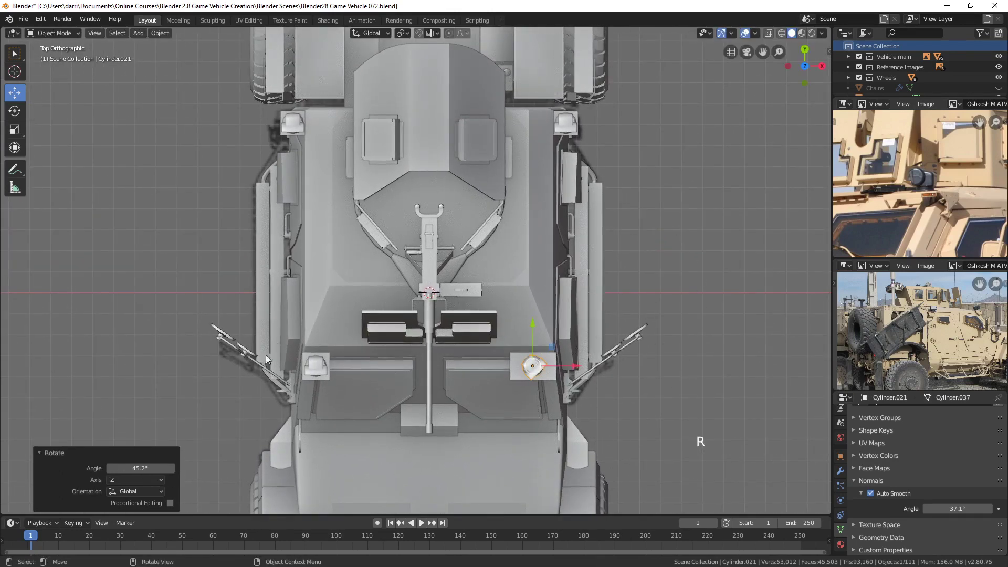
pyautogui.click(313, 364)
pyautogui.press('r')
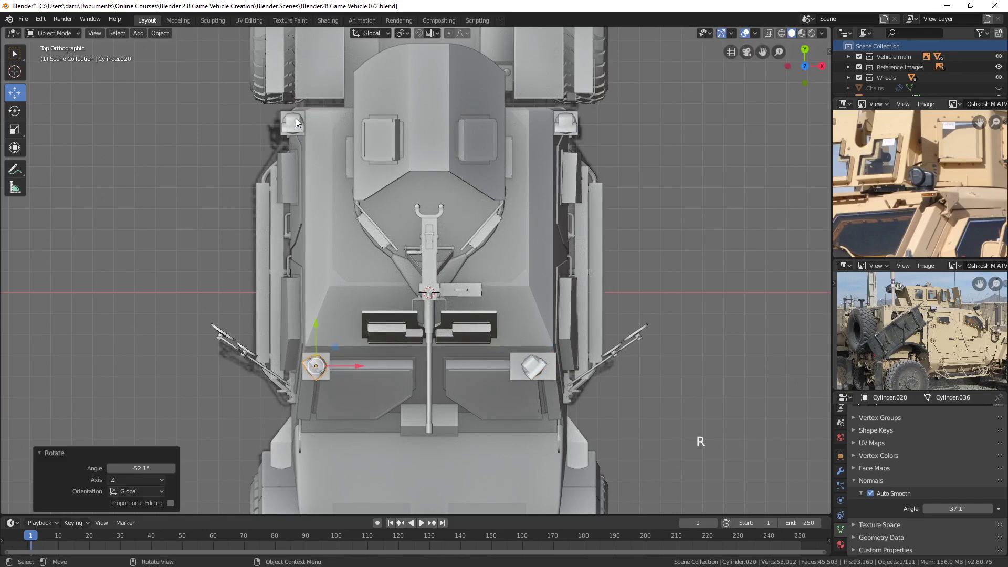
# Rotate the two searchlights near the turret about Z to angle them outward, one roughly -132°
pyautogui.click(296, 127)
pyautogui.middleClick(396, 183)
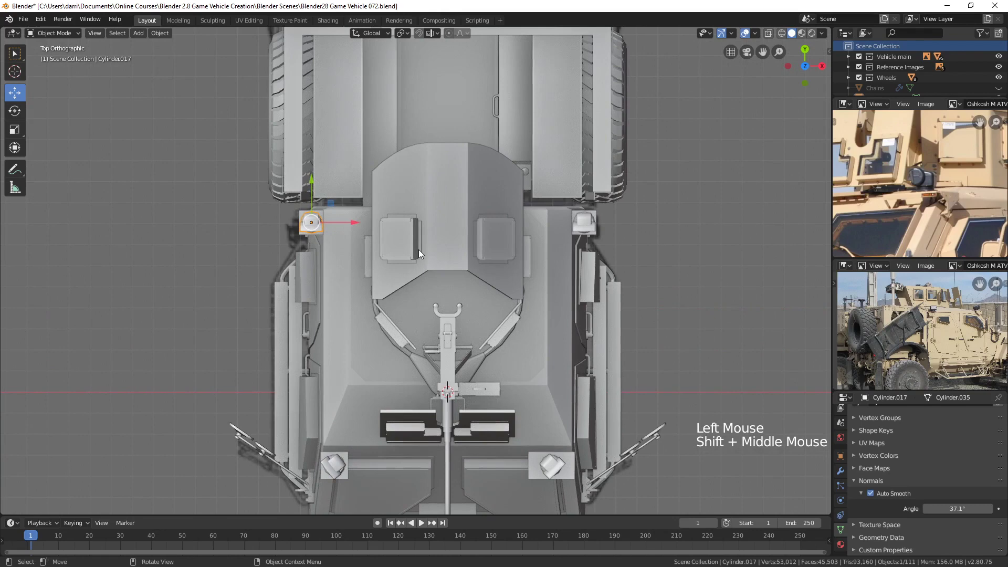
pyautogui.press('r')
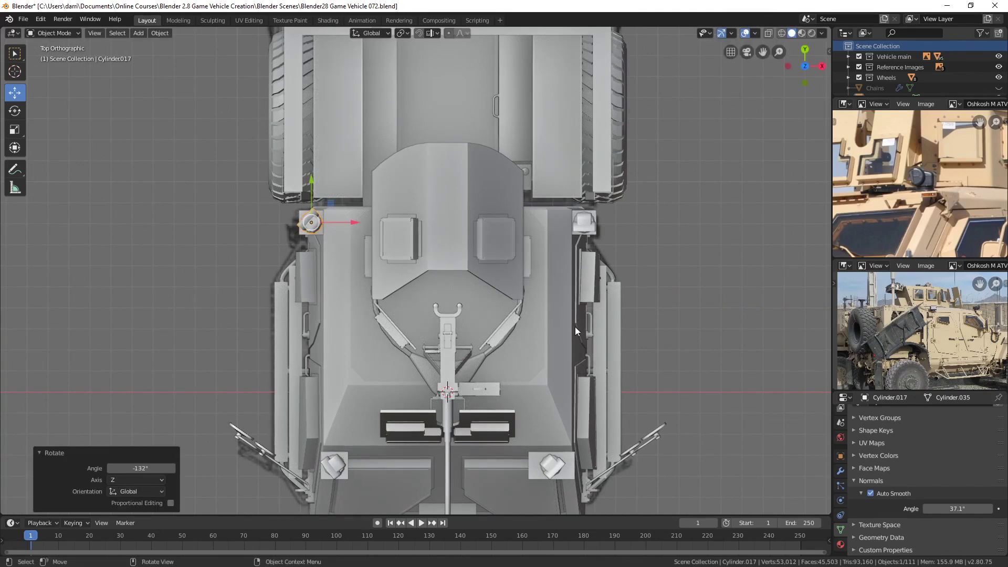
pyautogui.click(591, 225)
pyautogui.press('r')
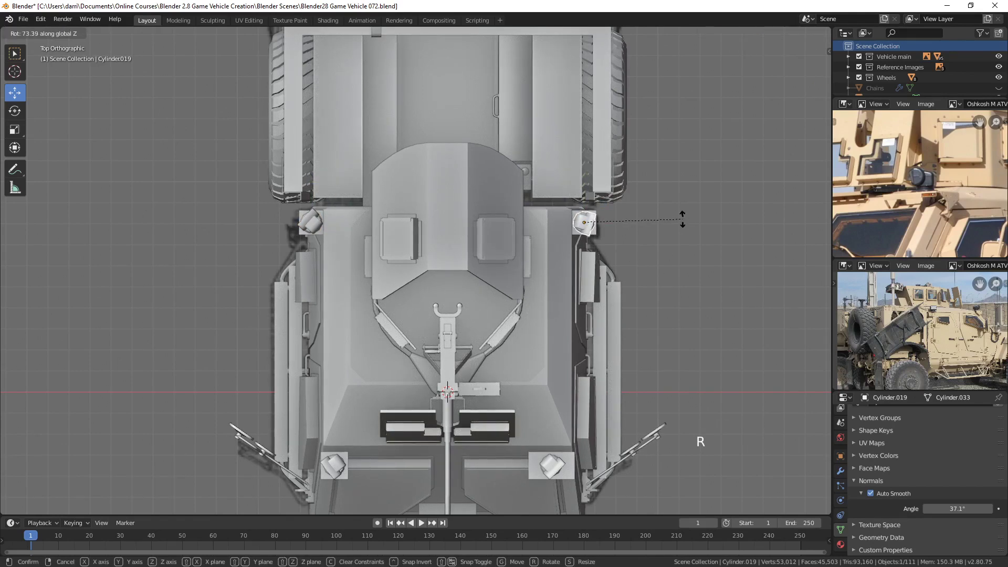
# Deselect everything and orbit to view the vehicle from the side
pyautogui.middleClick(713, 378)
pyautogui.scroll(-3)
pyautogui.press('alt+a')
pyautogui.middleClick(613, 342)
pyautogui.middleClick(590, 356)
pyautogui.middleClick(510, 300)
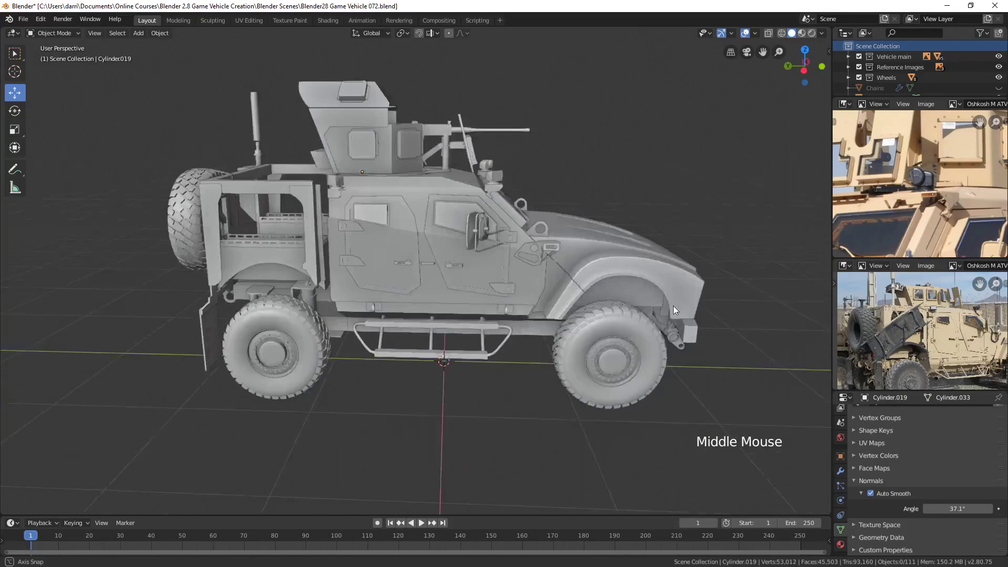
# Orbit and zoom around the vehicle to look along its side and rear wheel area
pyautogui.scroll(-3)
pyautogui.middleClick(565, 308)
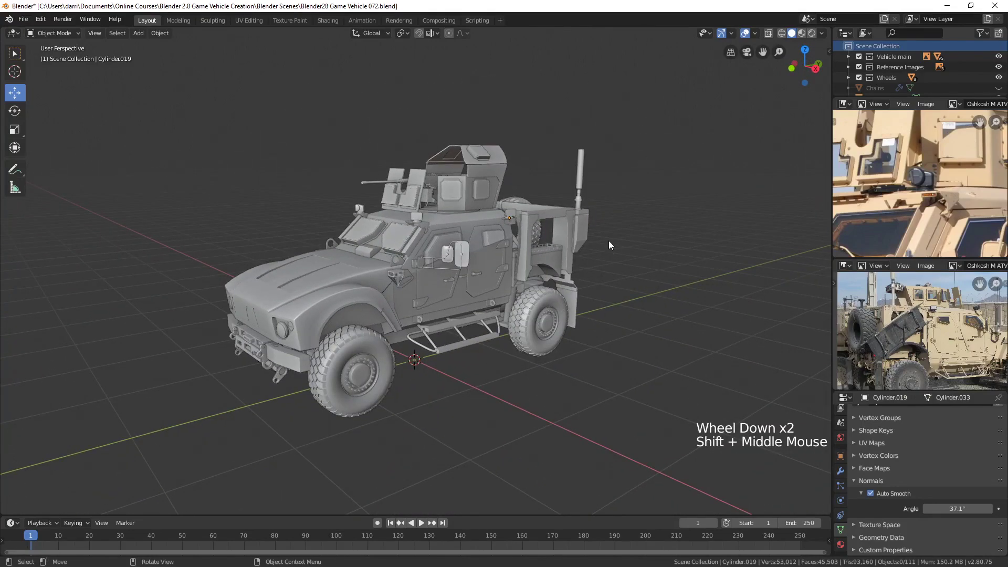
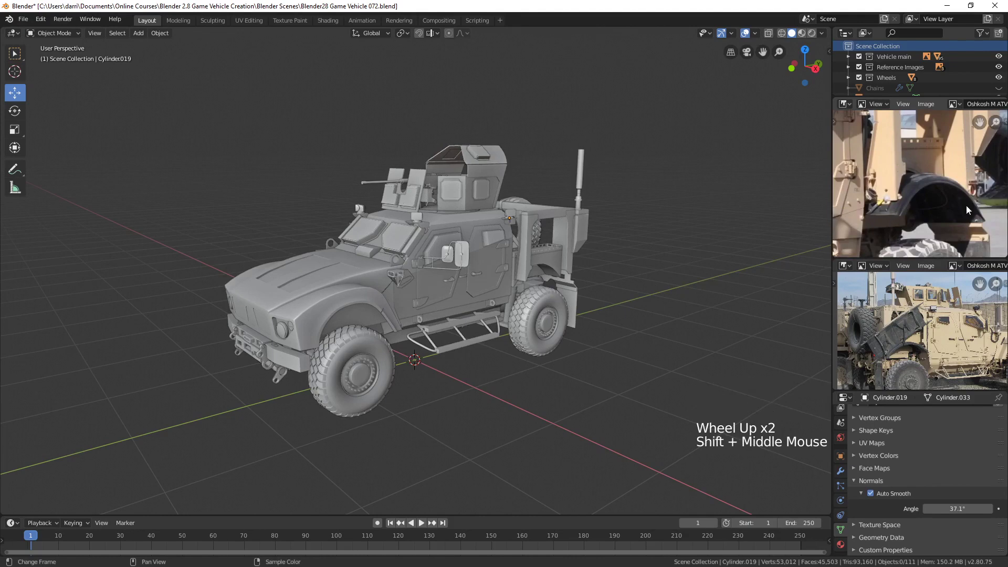
pyautogui.scroll(3)
pyautogui.middleClick(921, 352)
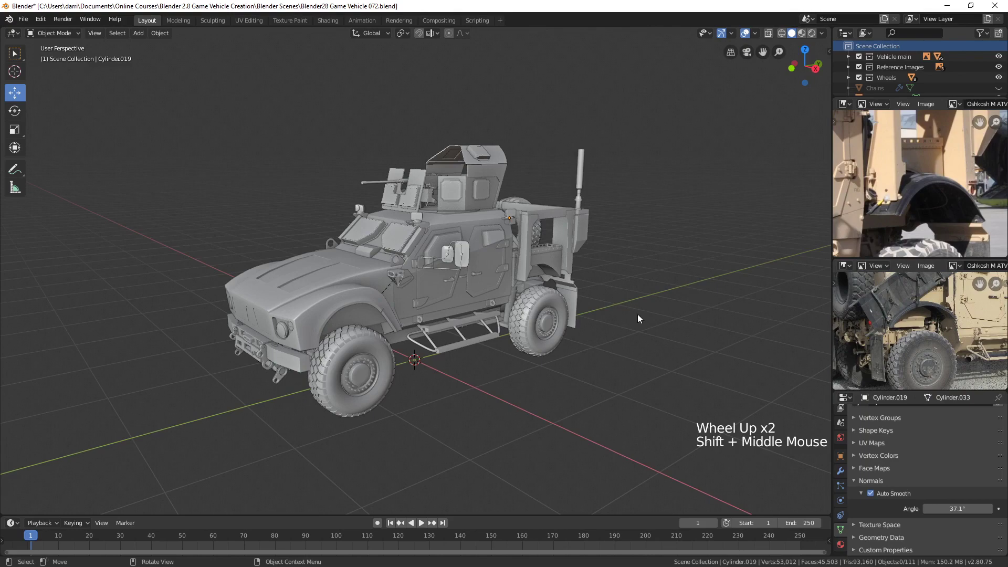
pyautogui.scroll(3)
pyautogui.middleClick(688, 327)
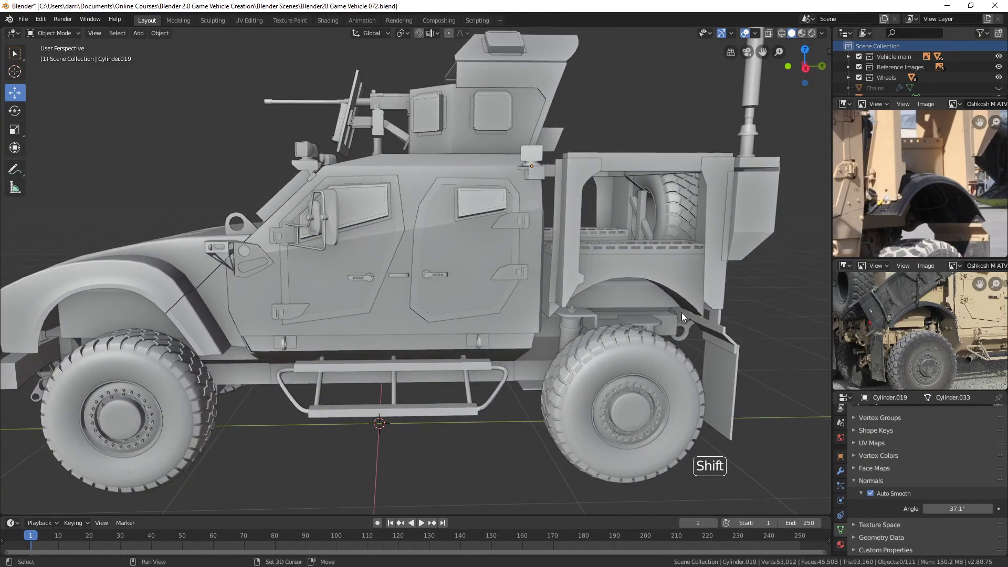
pyautogui.middleClick(683, 314)
pyautogui.scroll(3)
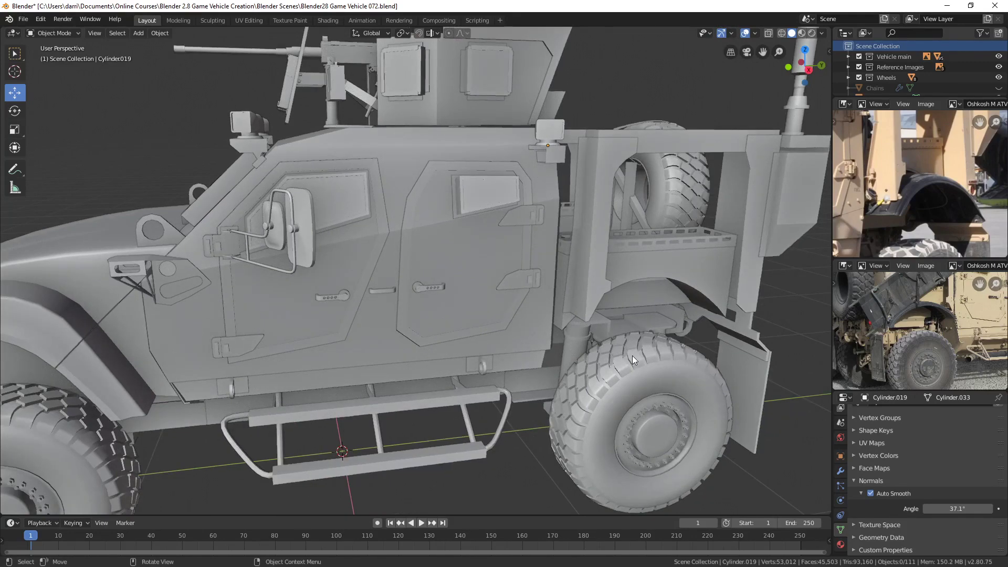
# Snap to Right Orthographic view and frame the vehicle's side with the rear wheel visible
pyautogui.press('KP_3')
pyautogui.middleClick(600, 348)
pyautogui.scroll(3)
pyautogui.scroll(-3)
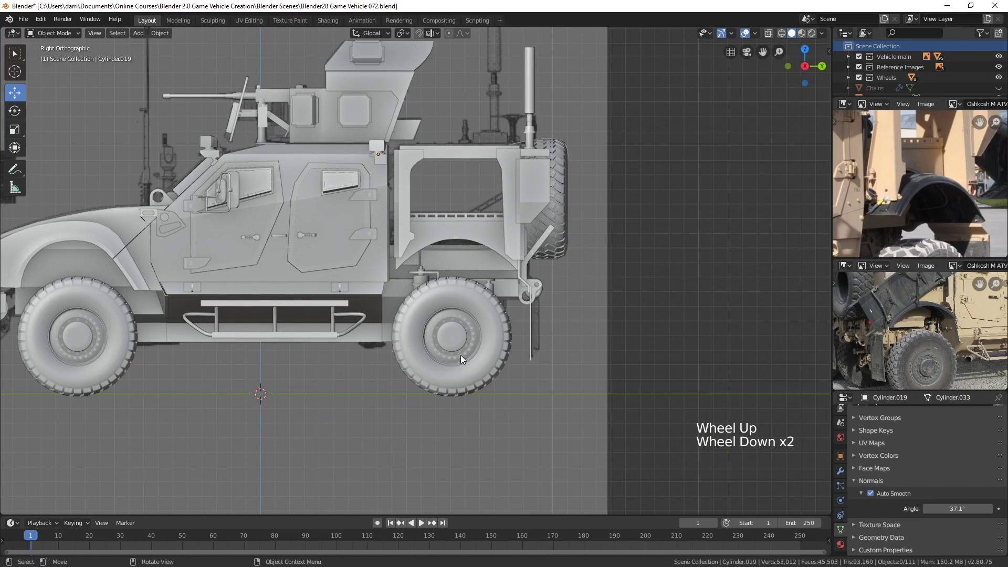
# Add a cylinder in X-ray view, rotate it 90° onto its side and move it to the rear wheel
pyautogui.press('z')
pyautogui.press('shift+a')
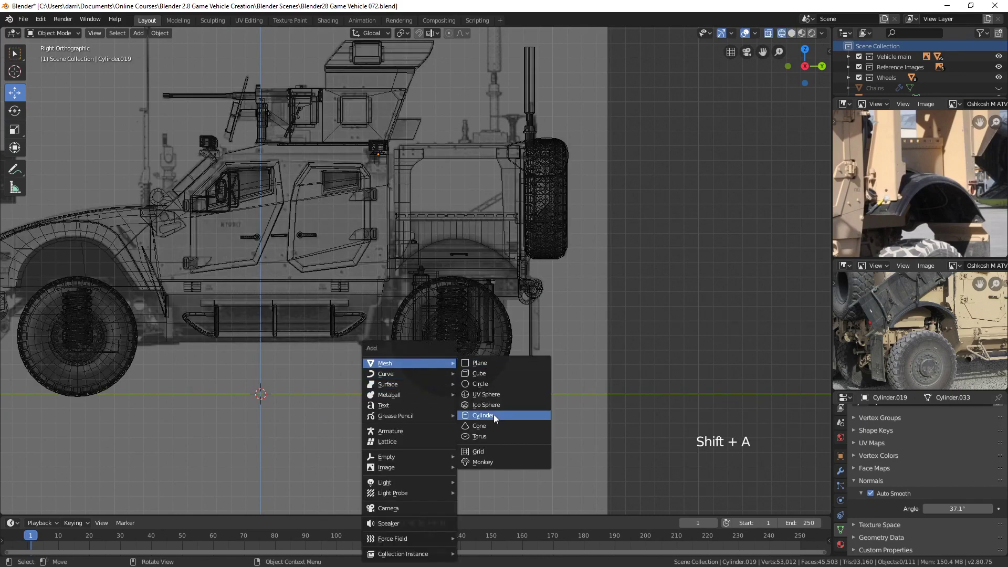
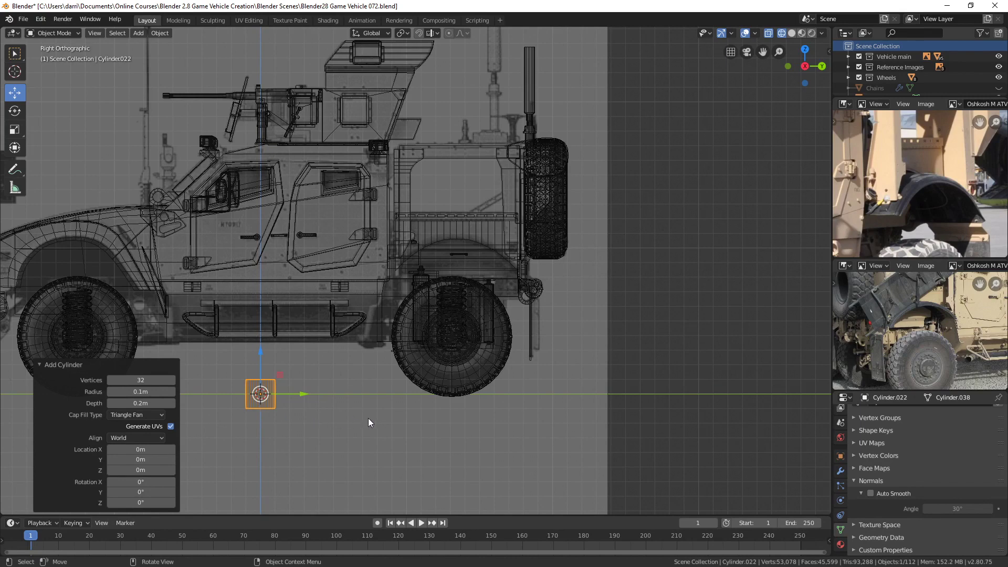
pyautogui.press('r')
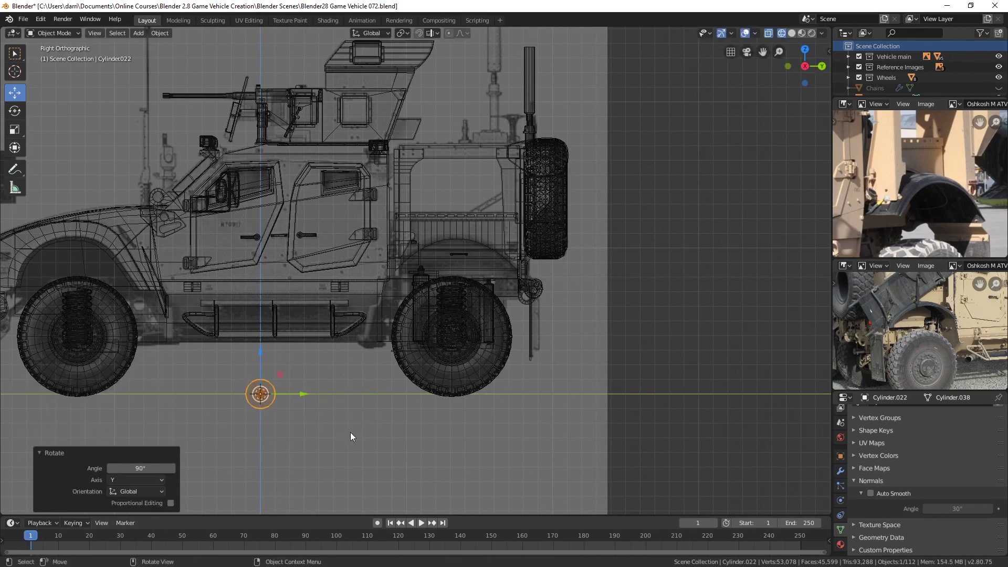
pyautogui.press('g')
pyautogui.scroll(3)
pyautogui.middleClick(550, 329)
# Scale and nudge the cylinder until it matches the rear wheel's size
pyautogui.press('s')
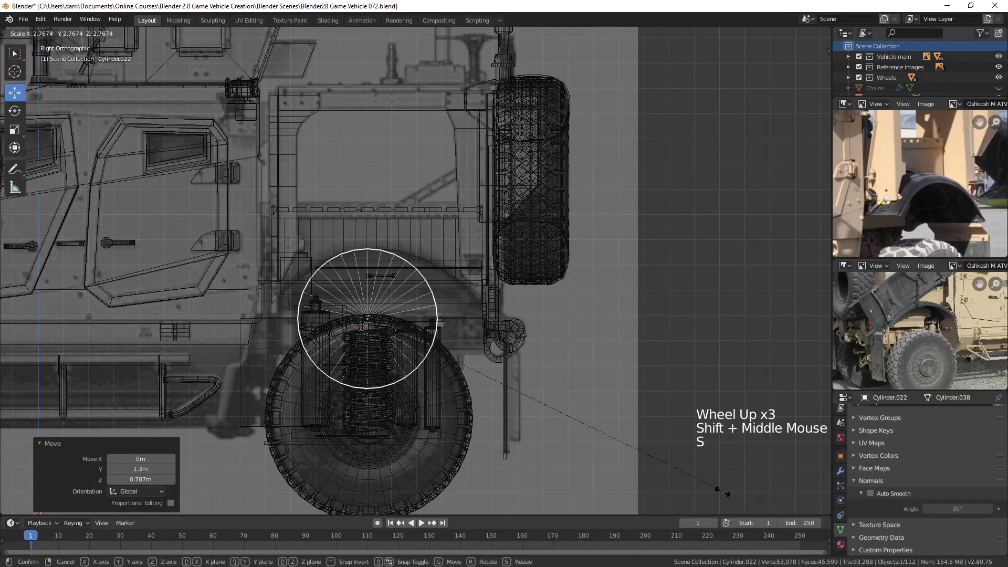
pyautogui.press('g')
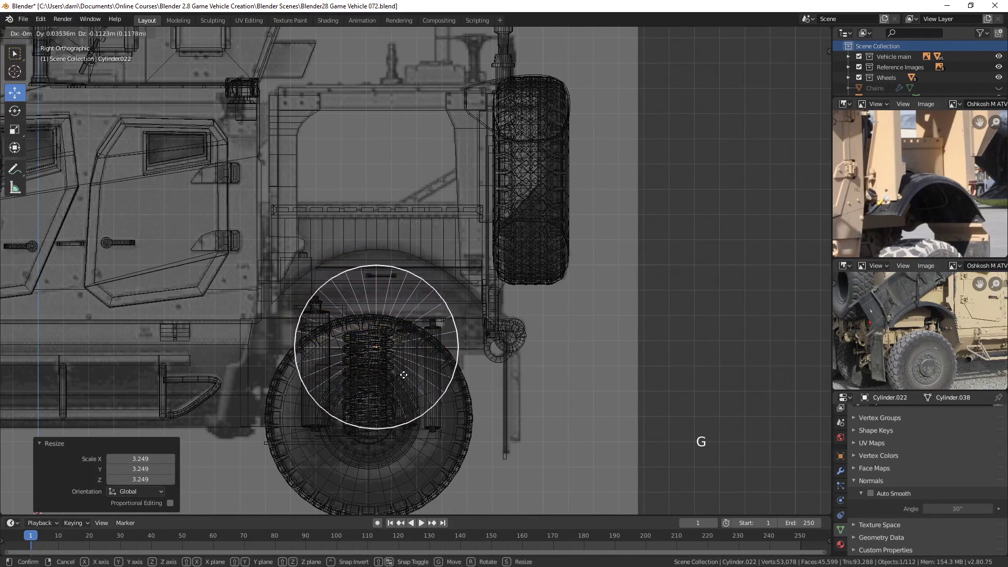
pyautogui.press('s')
pyautogui.scroll(3)
pyautogui.middleClick(482, 320)
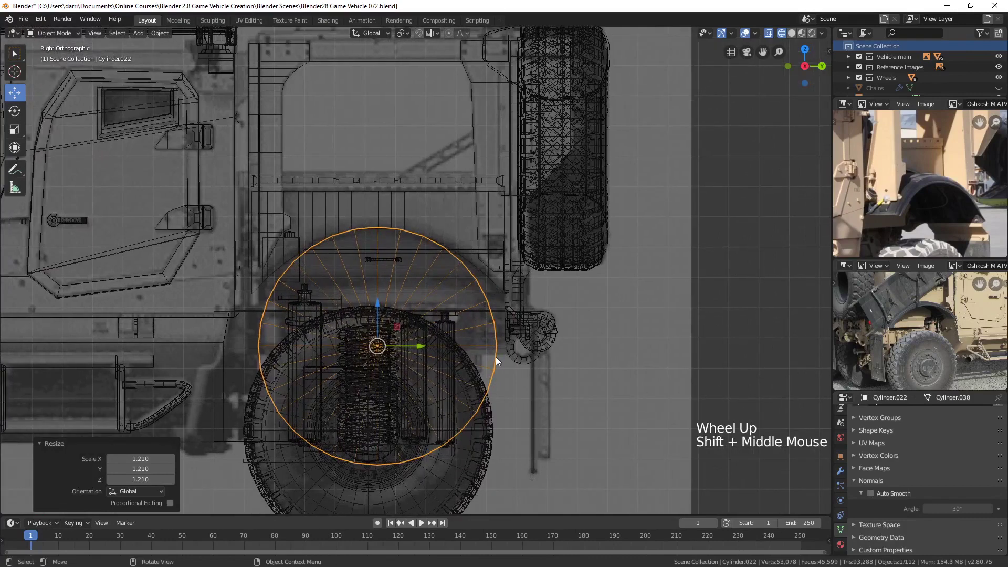
pyautogui.press('s')
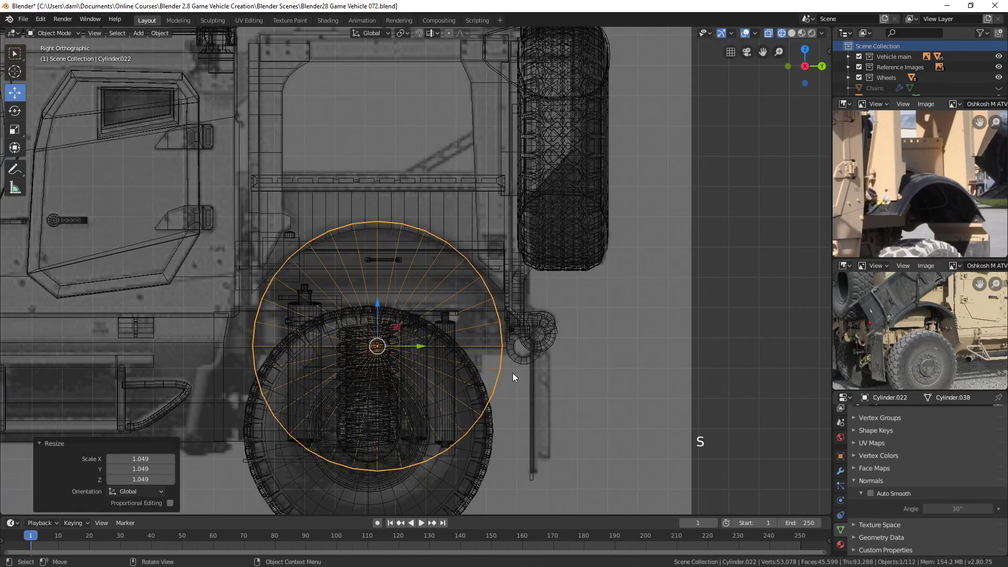
pyautogui.middleClick(482, 325)
# Squash the cylinder vertically to about 0.94 into an oval sitting slightly raised over the wheel
pyautogui.press('s')
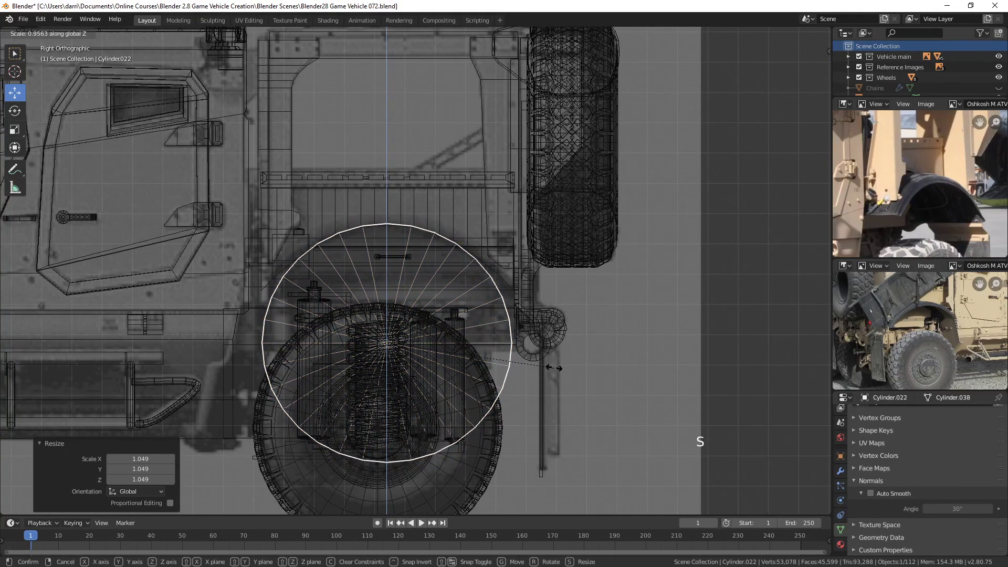
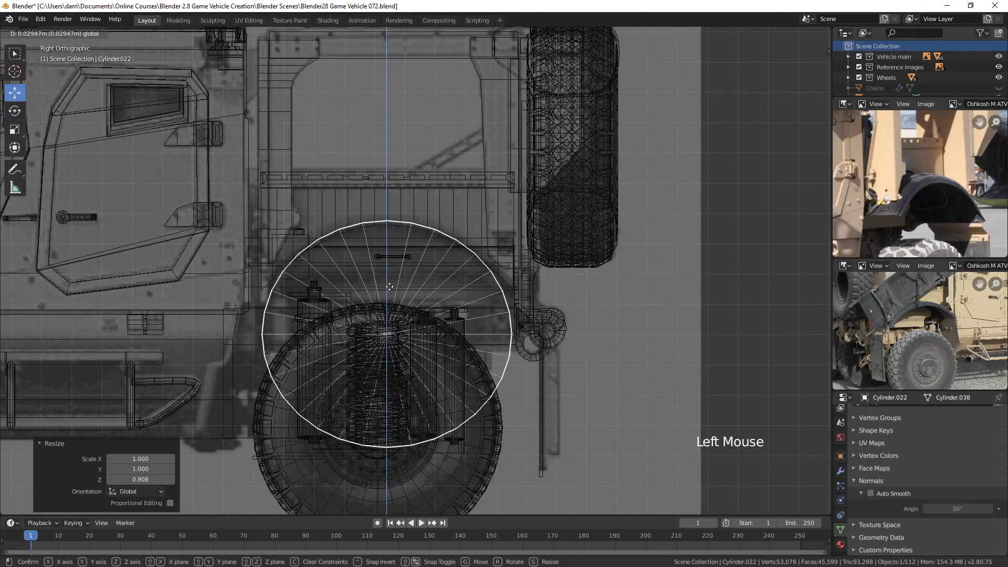
pyautogui.press('s')
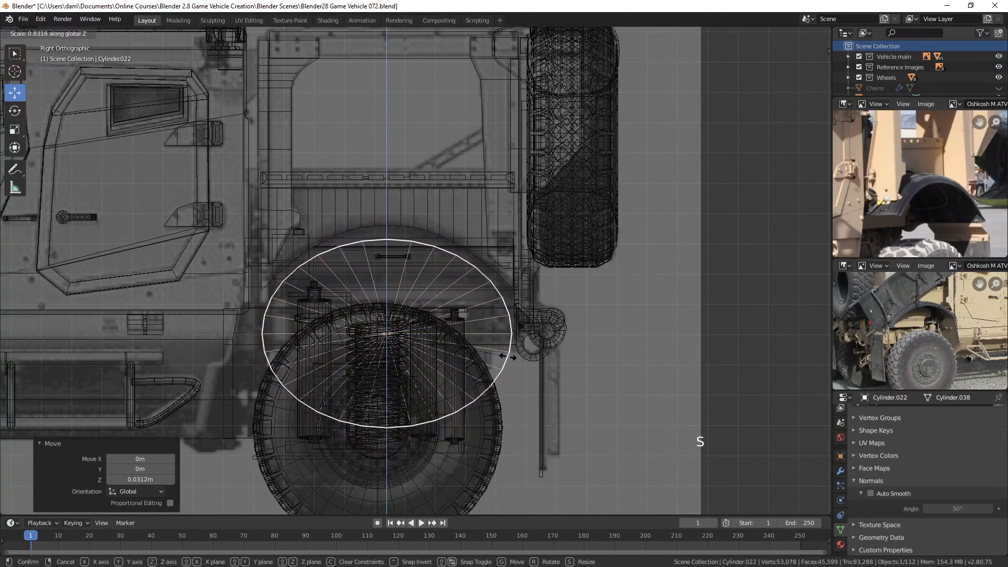
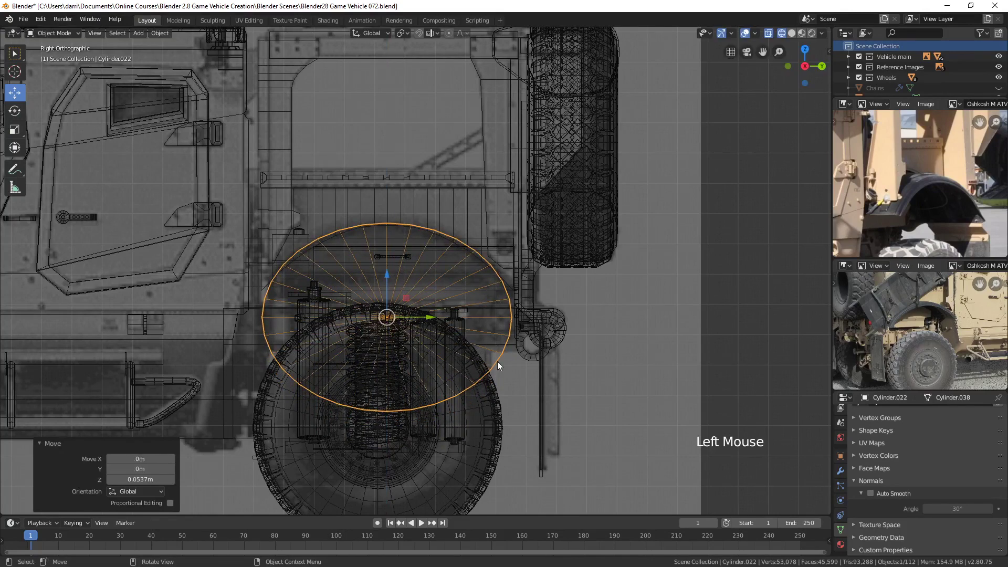
pyautogui.press('s')
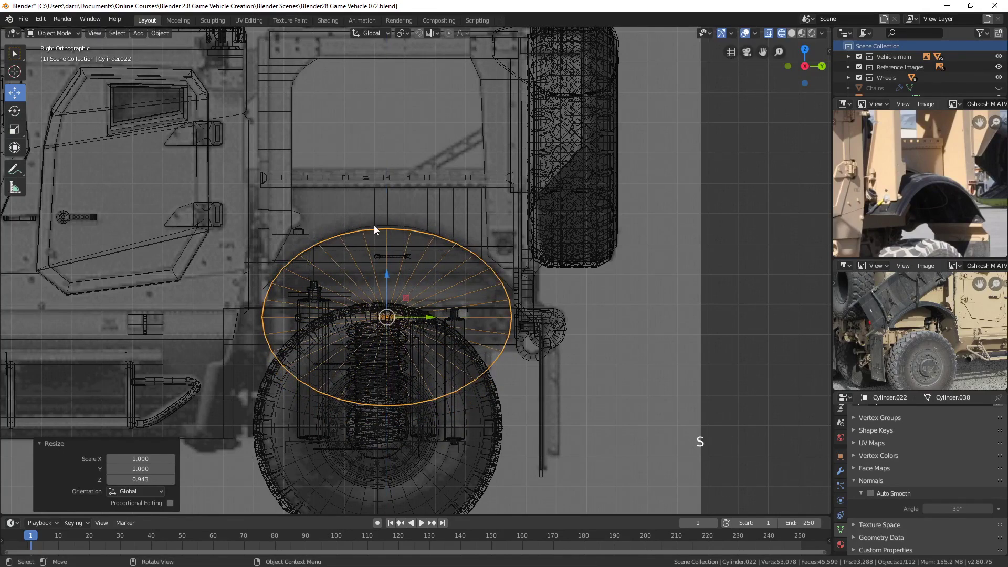
pyautogui.click(391, 278)
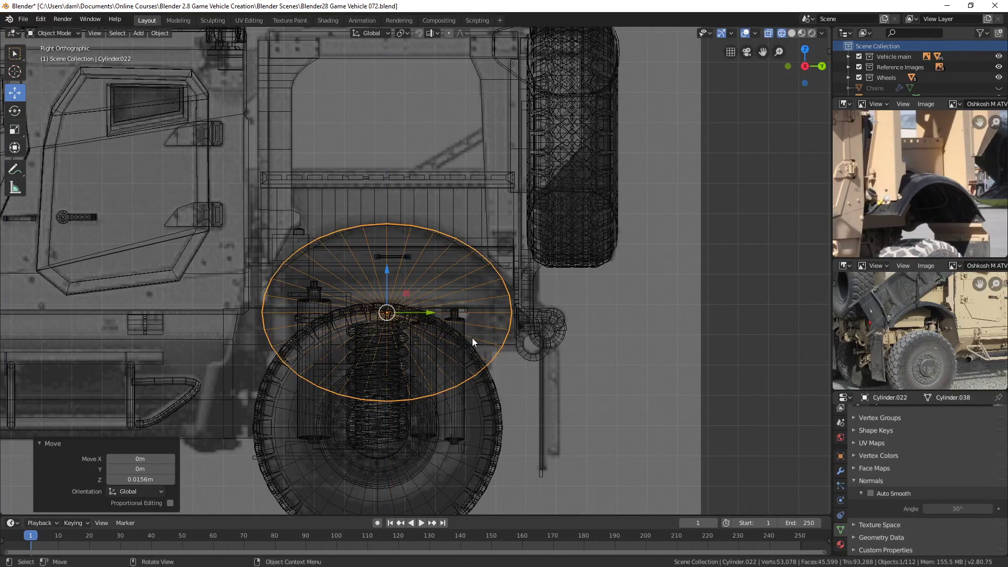
pyautogui.scroll(3)
pyautogui.middleClick(484, 337)
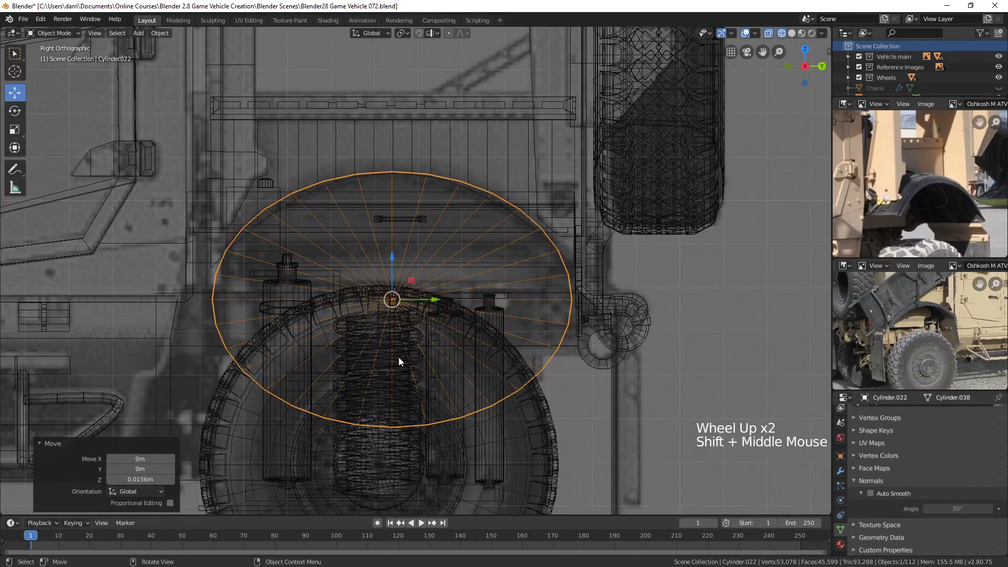
# In Edit Mode delete the cylinder's lower half and cap faces, leaving a thin arc above the wheel
pyautogui.press('Tab')
pyautogui.press('3')
pyautogui.press('alt+a')
pyautogui.press('b')
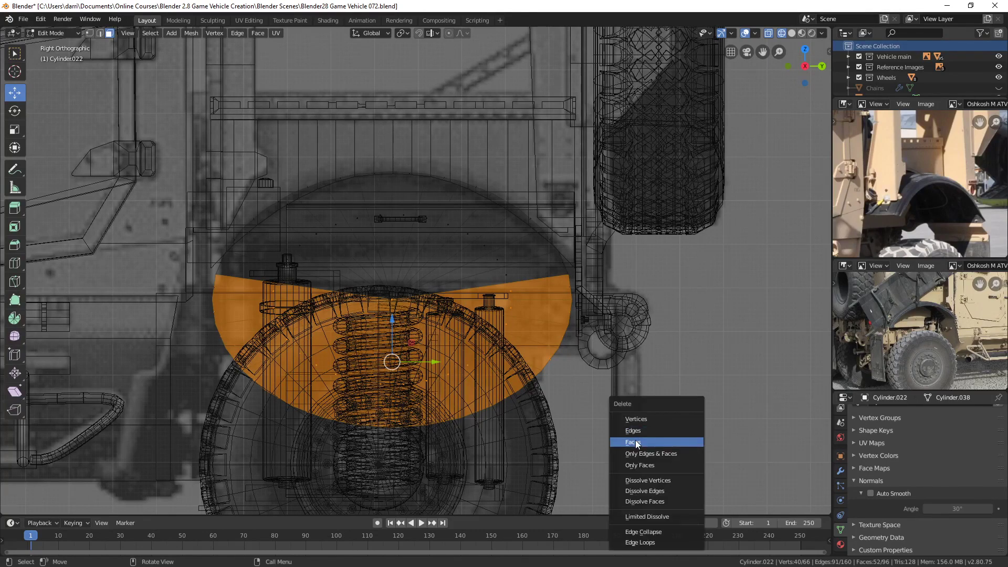
pyautogui.press('x')
pyautogui.press('c')
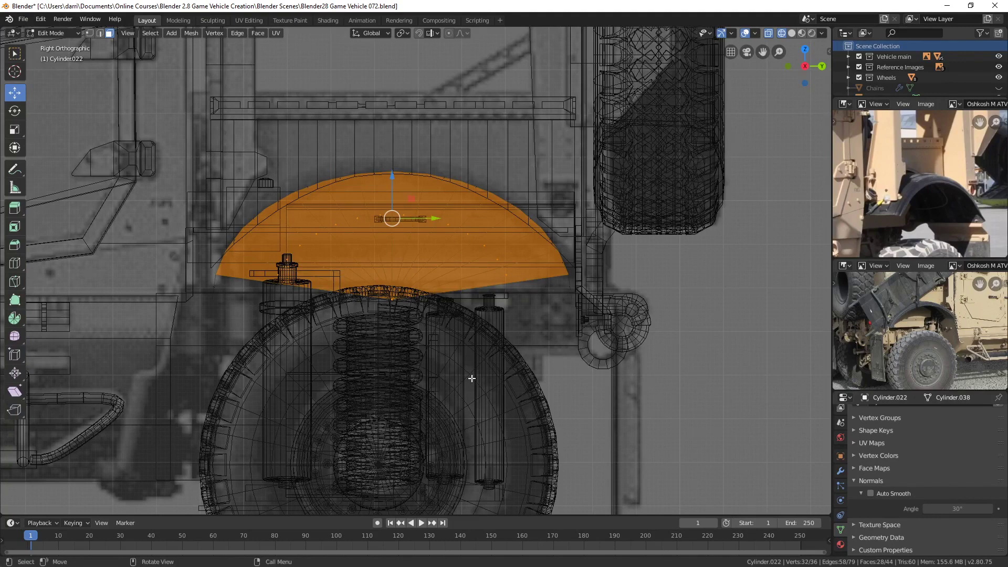
pyautogui.press('x')
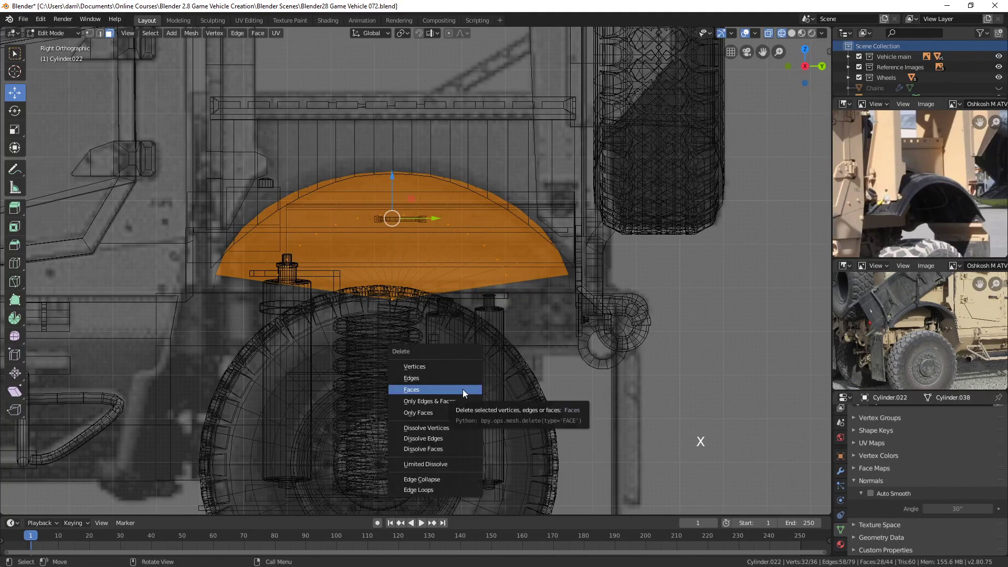
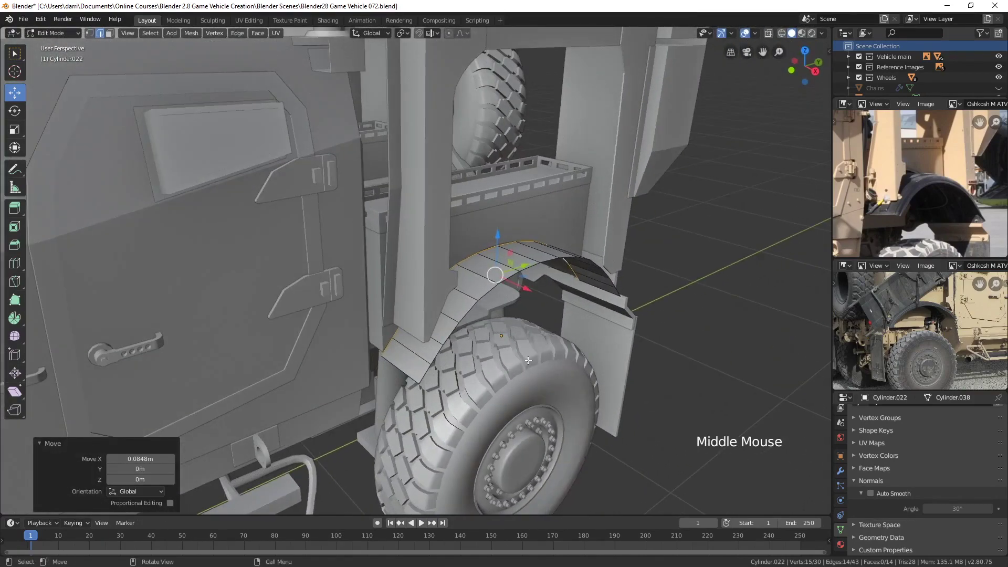
# Orbit around the rear wheel to check the arched fender against the reference
pyautogui.scroll(3)
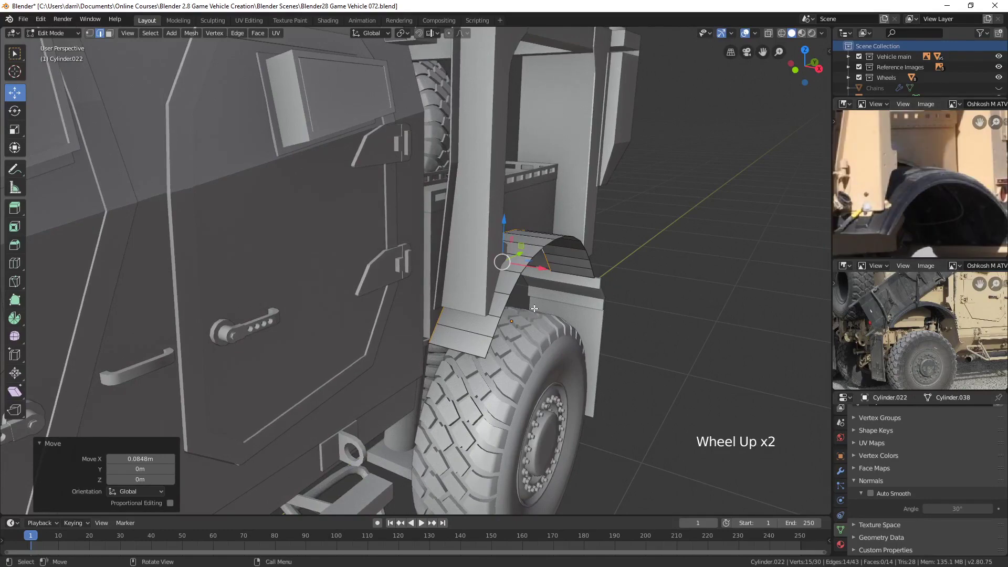
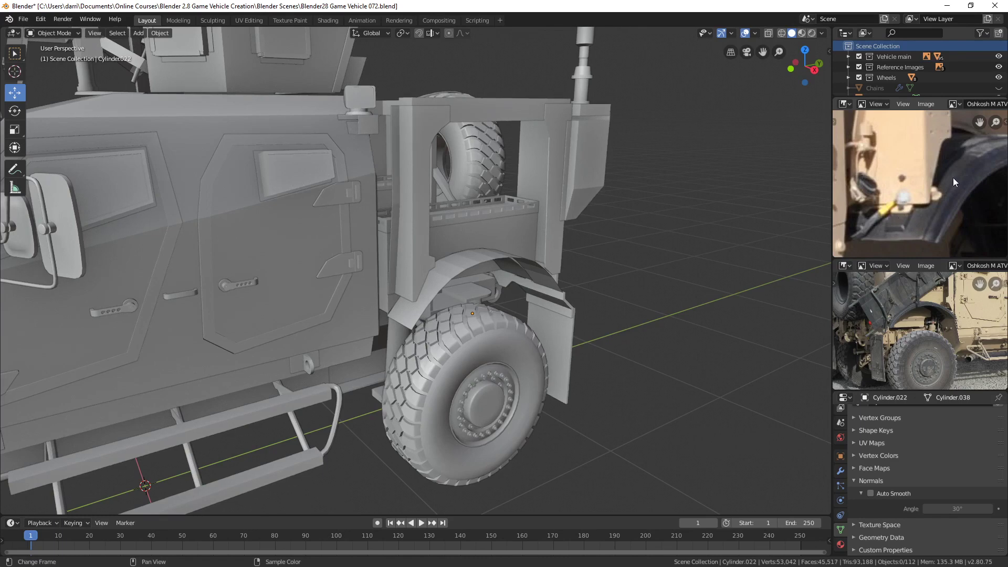
pyautogui.middleClick(548, 340)
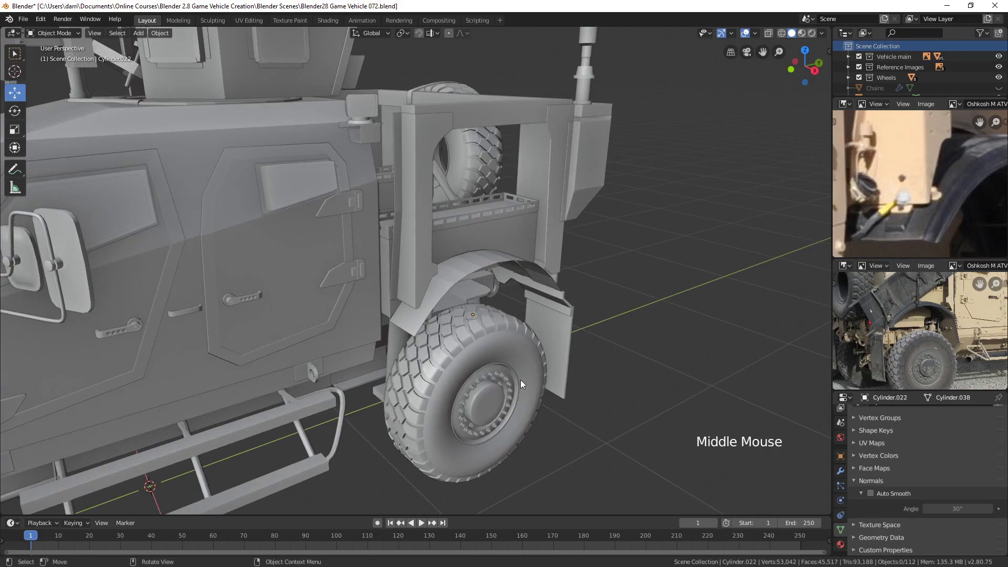